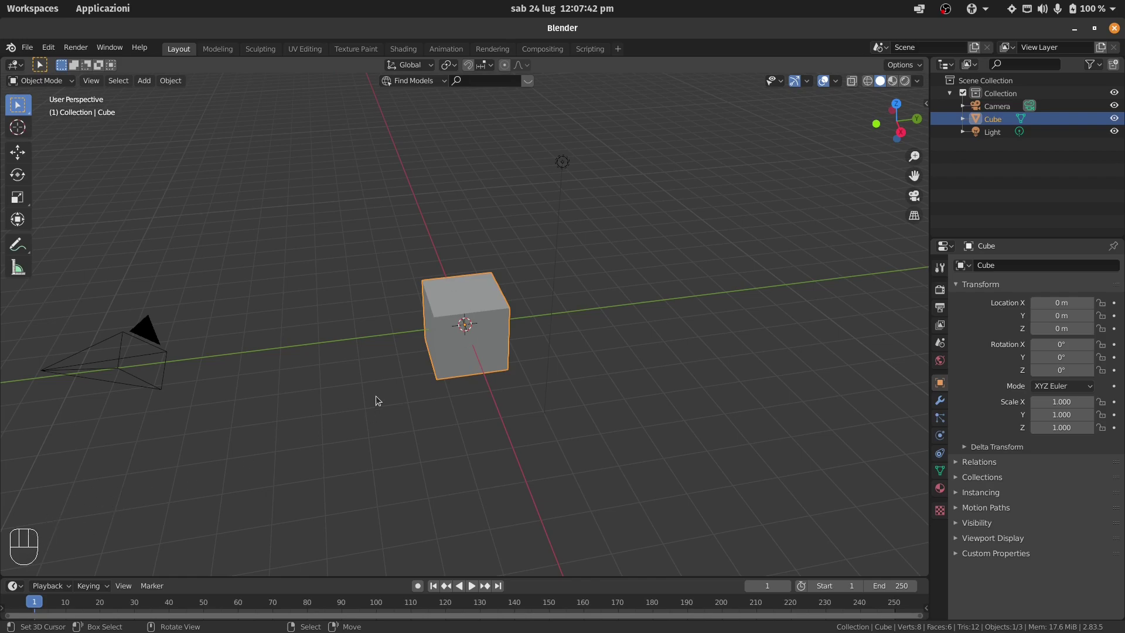
# - Frame the cube, camera and light, then try dragging the cube with the Move tool and undo/cancel the bad moves
pyautogui.moveTo(354, 325); pyautogui.dragTo(354, 323)
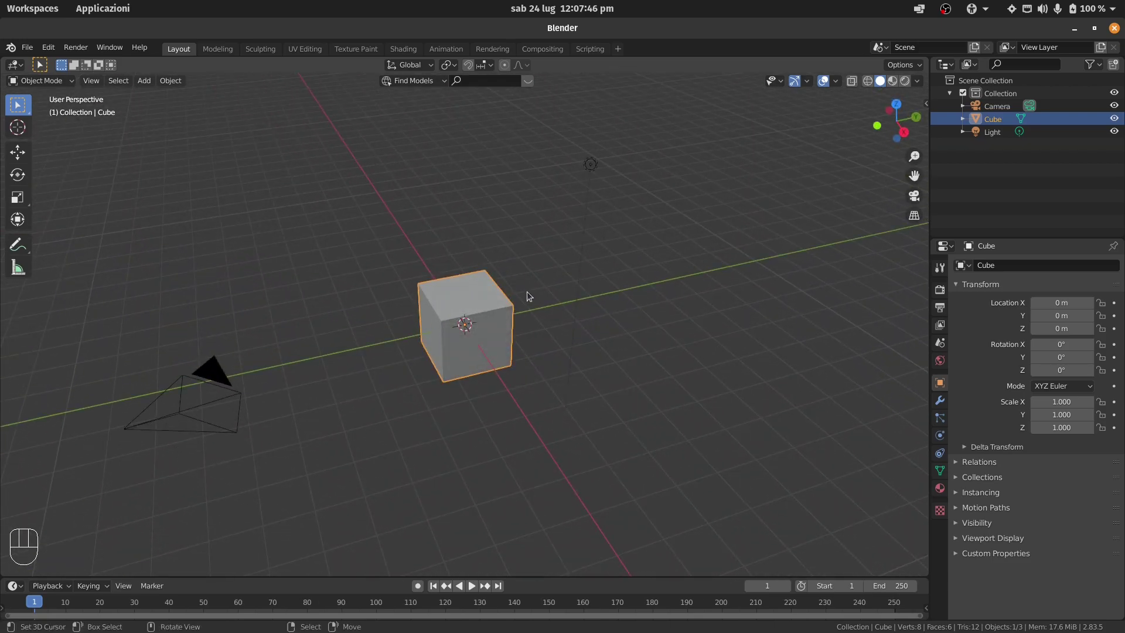
pyautogui.press('shift+f')
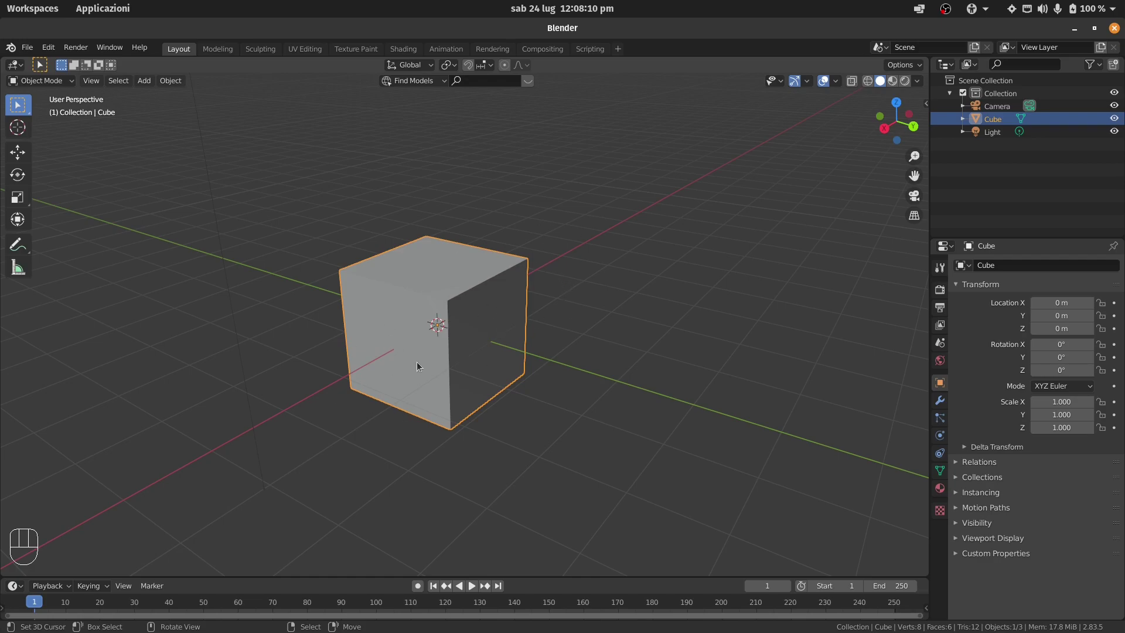
pyautogui.press('shift+f')
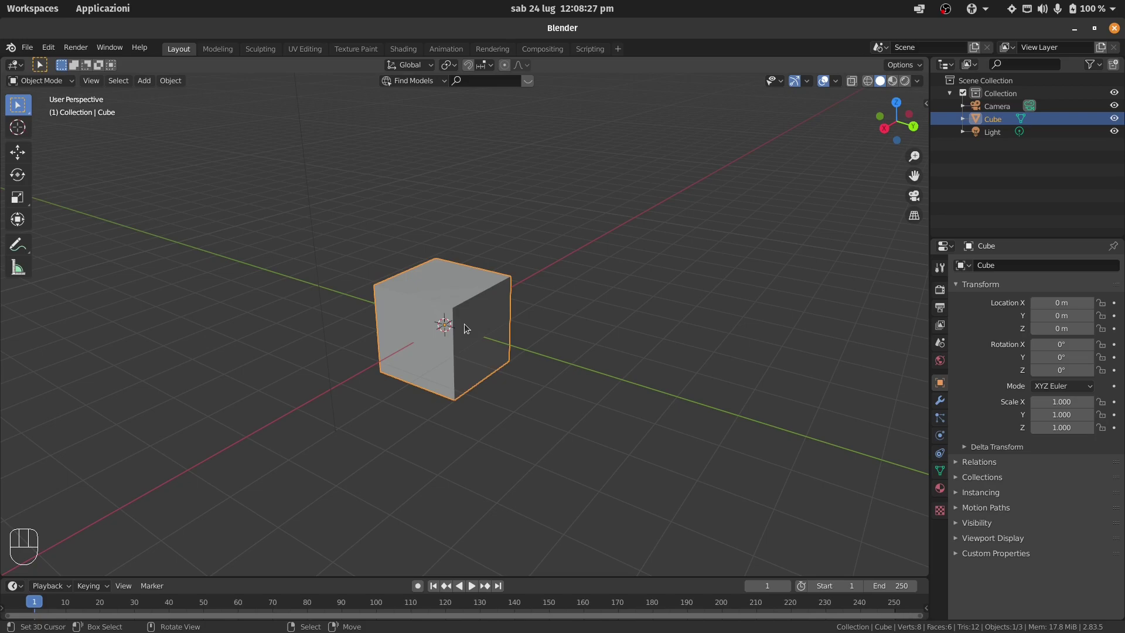
pyautogui.press('shift+f')
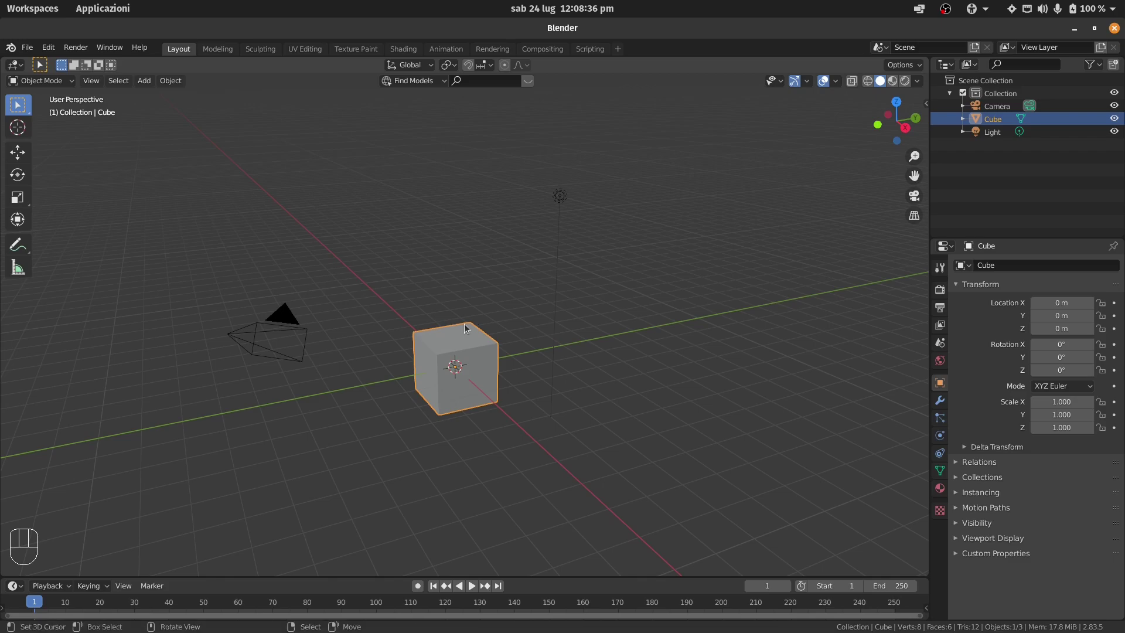
pyautogui.press('shift+f')
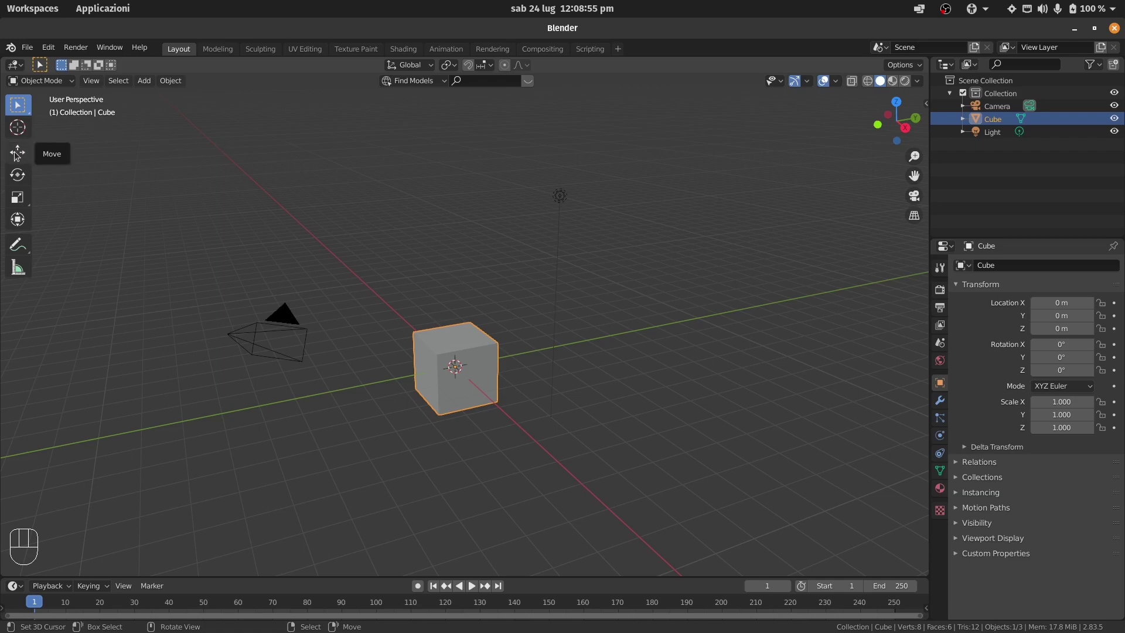
pyautogui.click(19, 154)
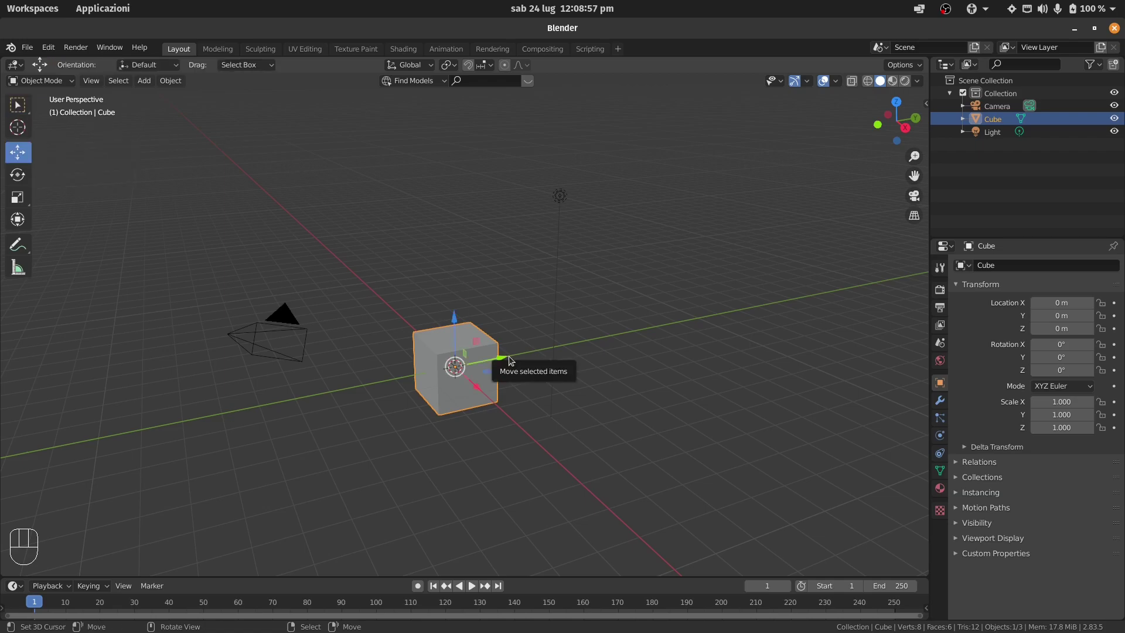
pyautogui.moveTo(507, 354); pyautogui.dragTo(831, 252)
pyautogui.press('ctrl+z')
pyautogui.moveTo(499, 356); pyautogui.dragTo(846, 289)
pyautogui.rightClick(846, 289)
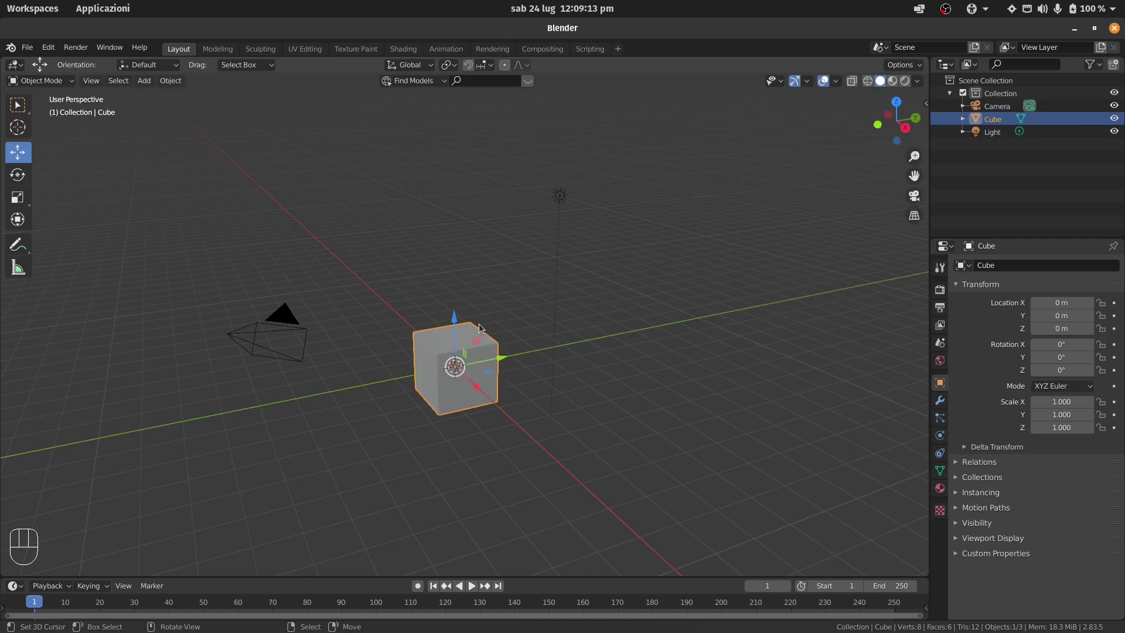
# - Slide the cube along the X axis and then out toward the right
pyautogui.moveTo(479, 382); pyautogui.dragTo(403, 332)
pyautogui.press('shift+f')
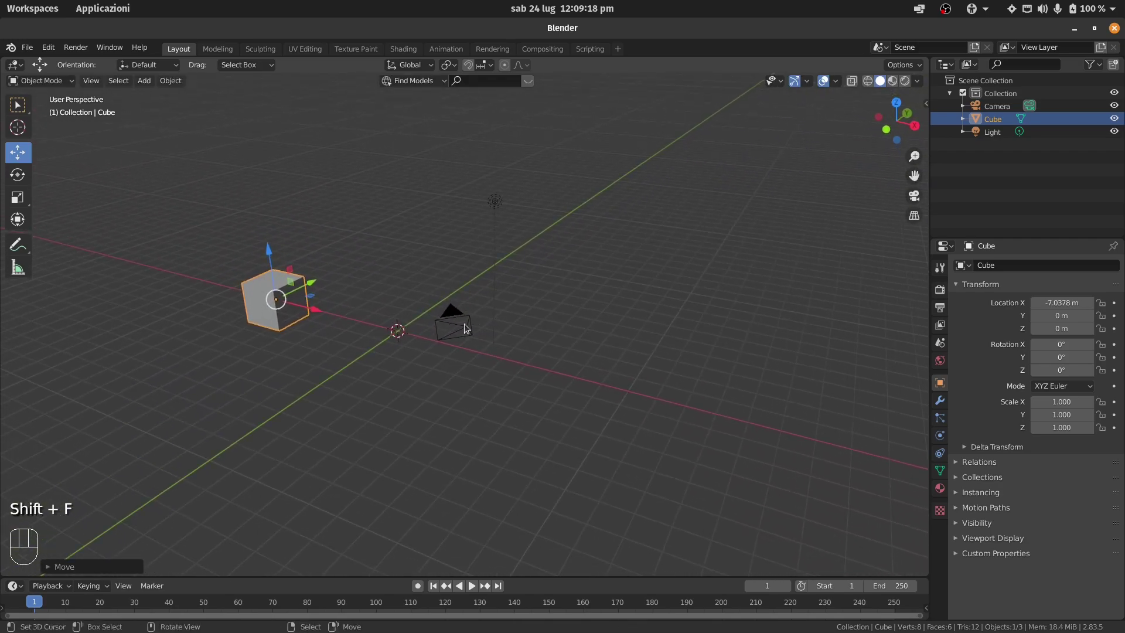
pyautogui.click(310, 308)
pyautogui.moveTo(558, 336); pyautogui.dragTo(636, 238)
pyautogui.press('shift+f')
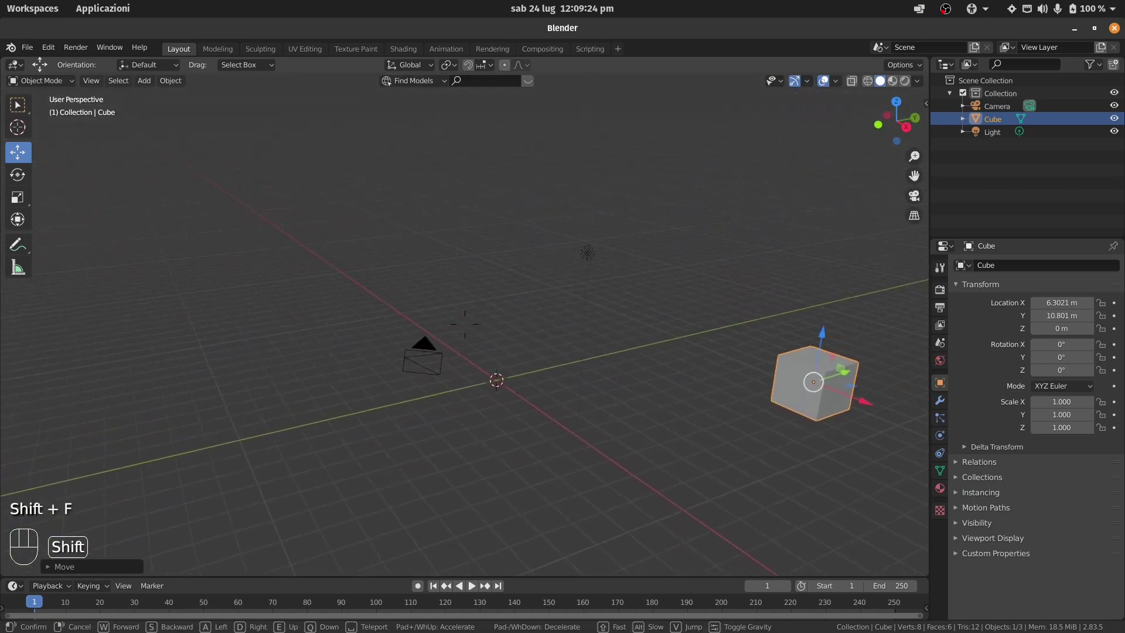
# - Grab the cube with G and place it above the grid near X -4.63, Y -3.91, Z 6.34 m
pyautogui.press('g')
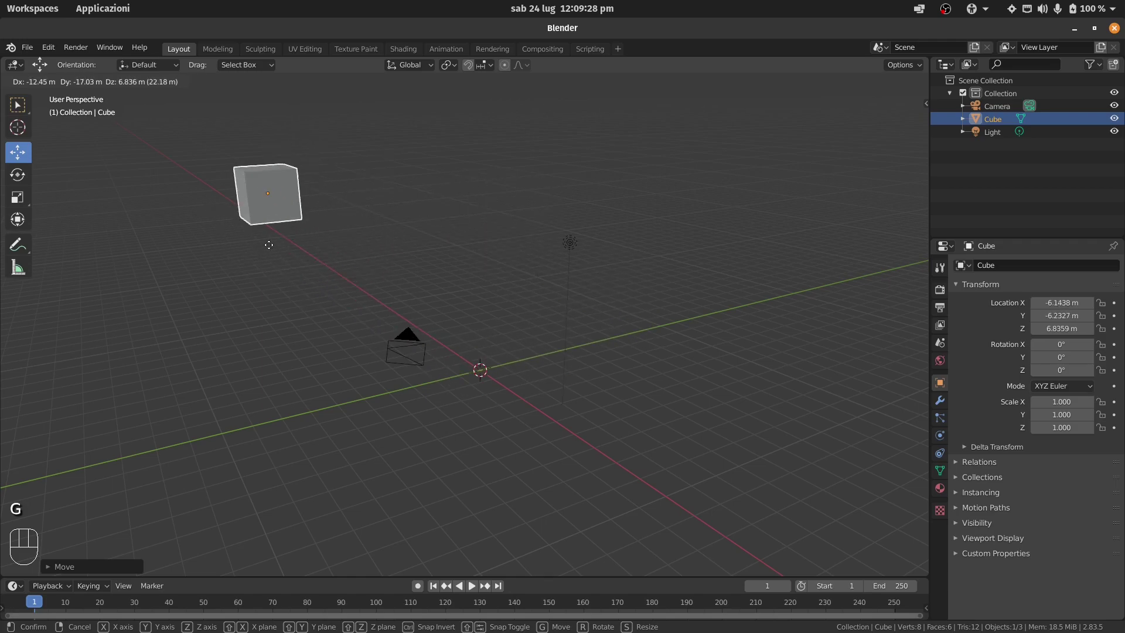
pyautogui.rightClick(218, 184)
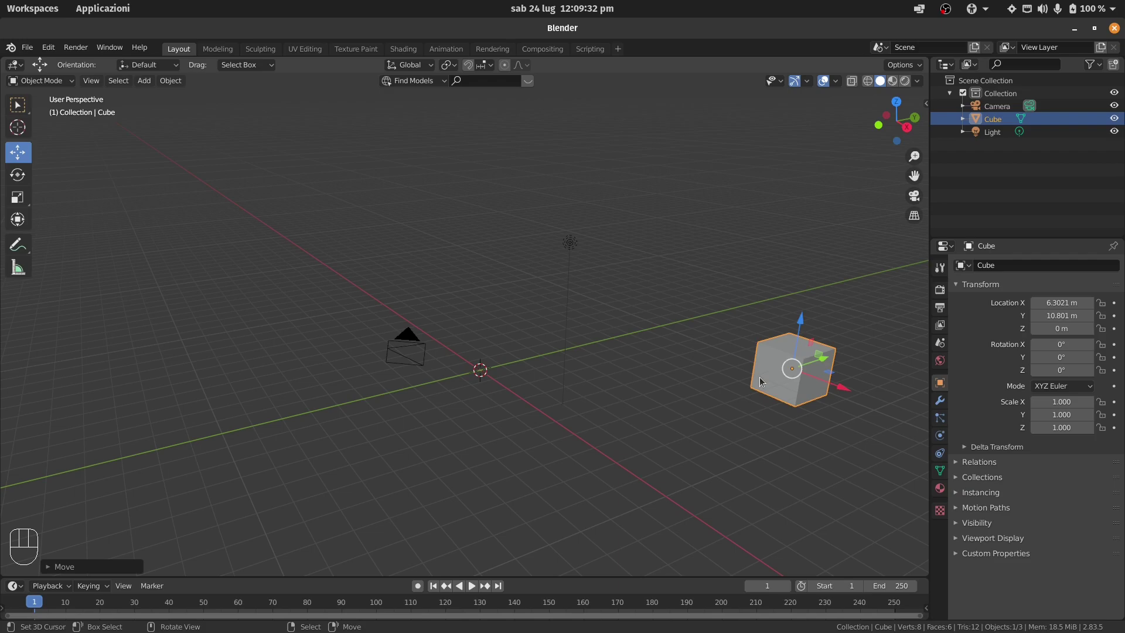
pyautogui.press('g')
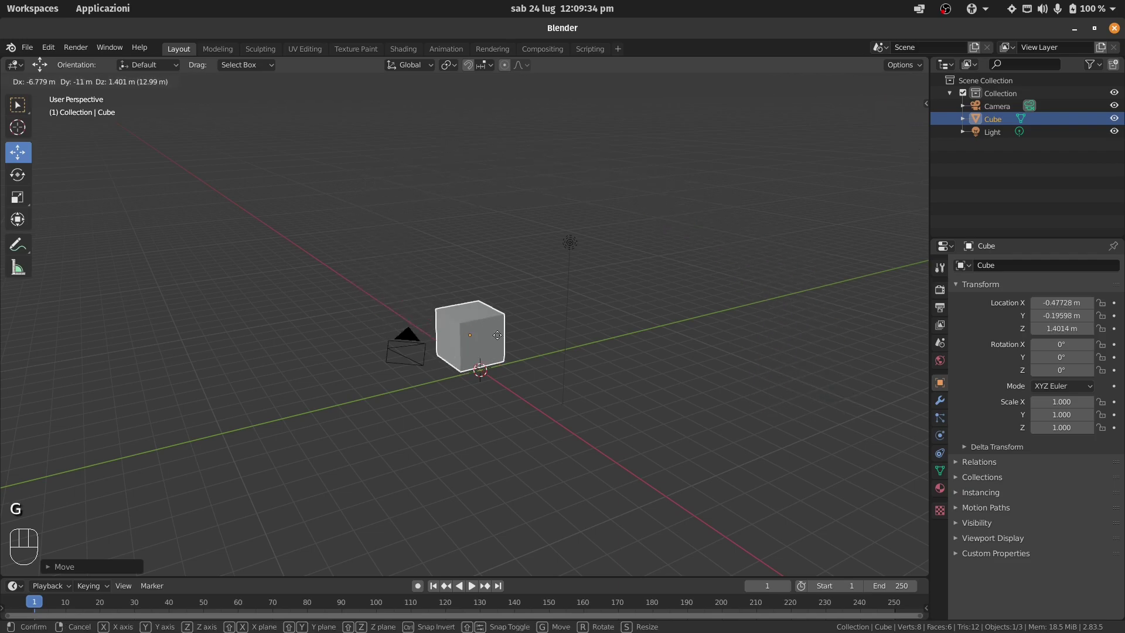
pyautogui.click(340, 208)
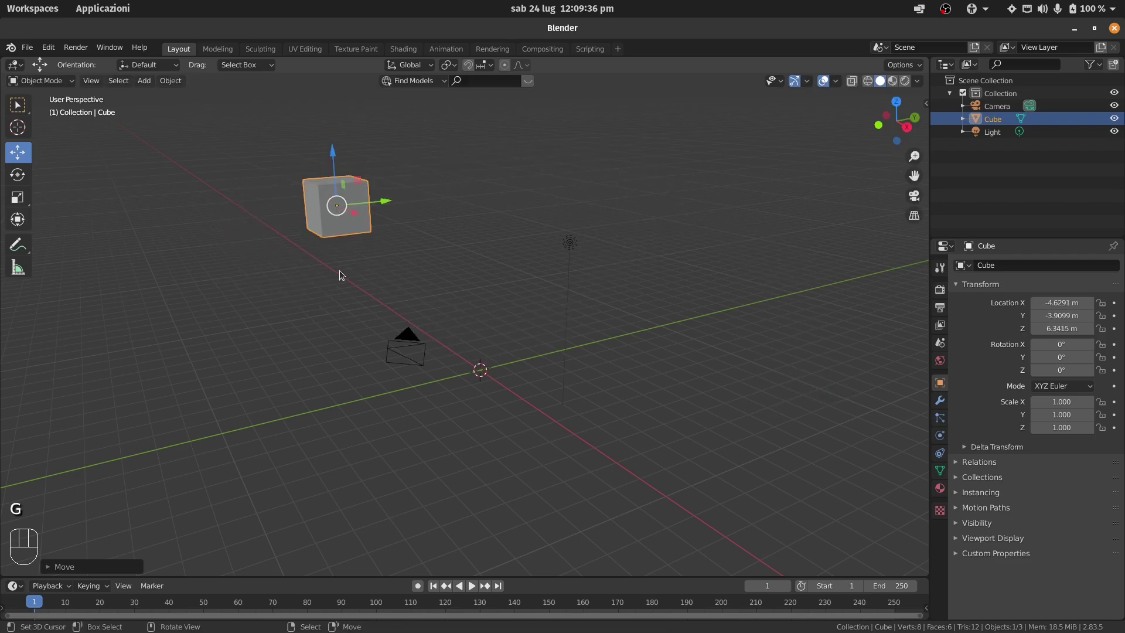
pyautogui.press('shift+f')
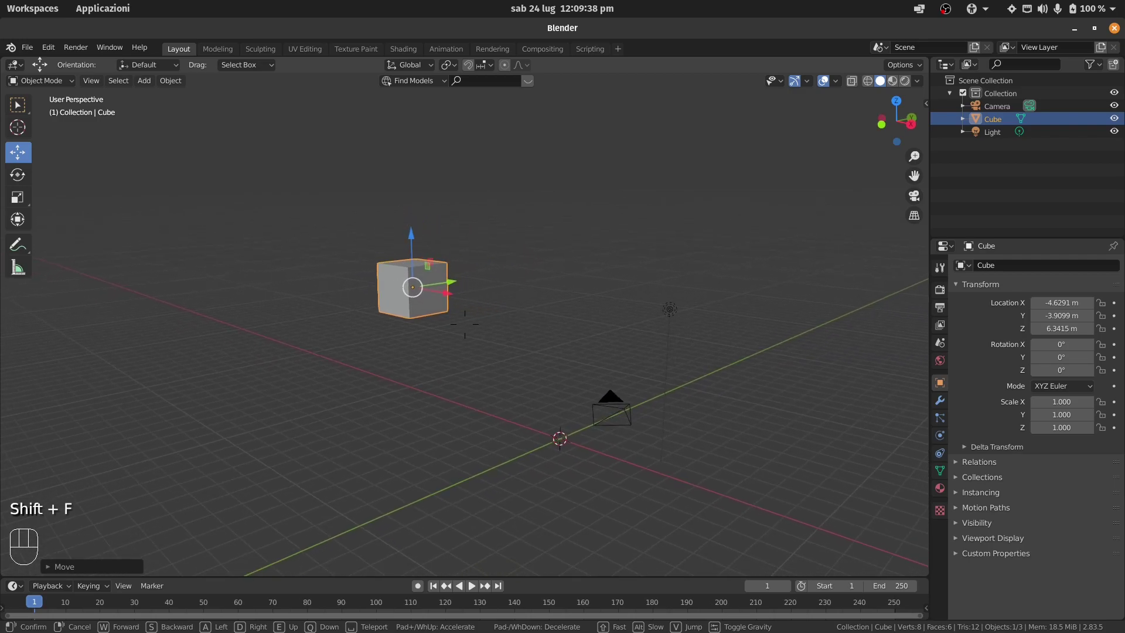
pyautogui.press('s')
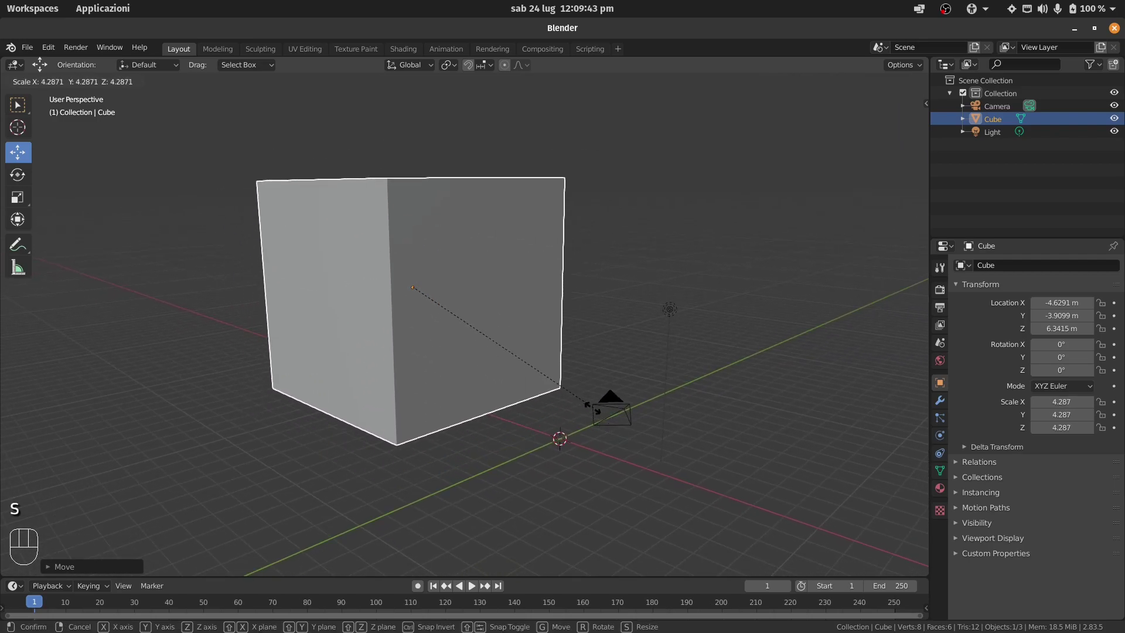
pyautogui.rightClick(464, 328)
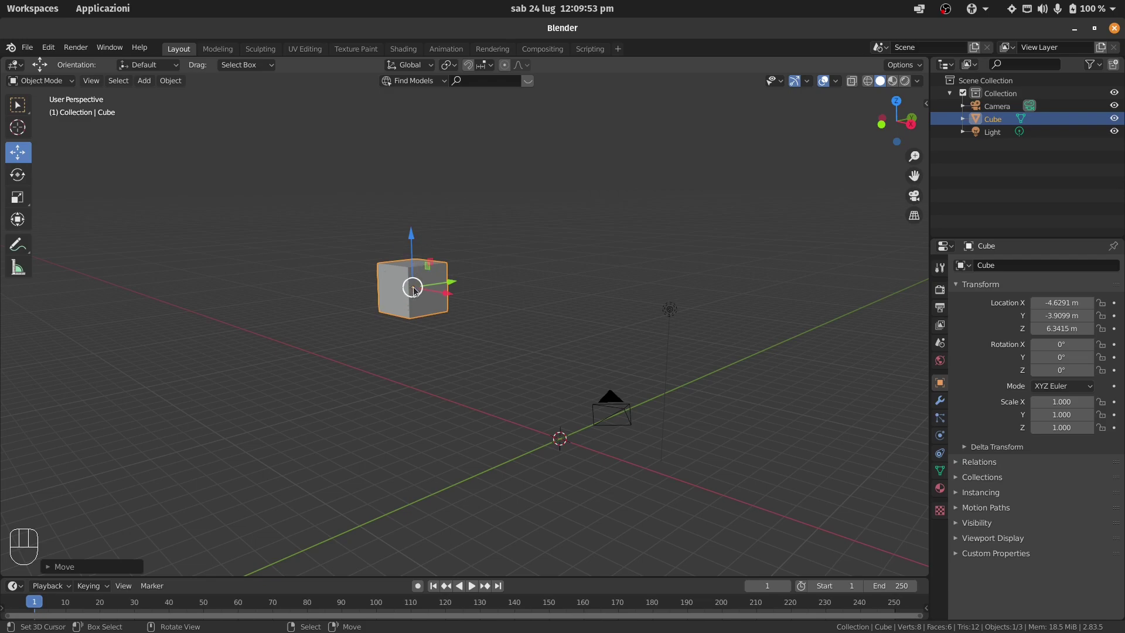
pyautogui.press('s')
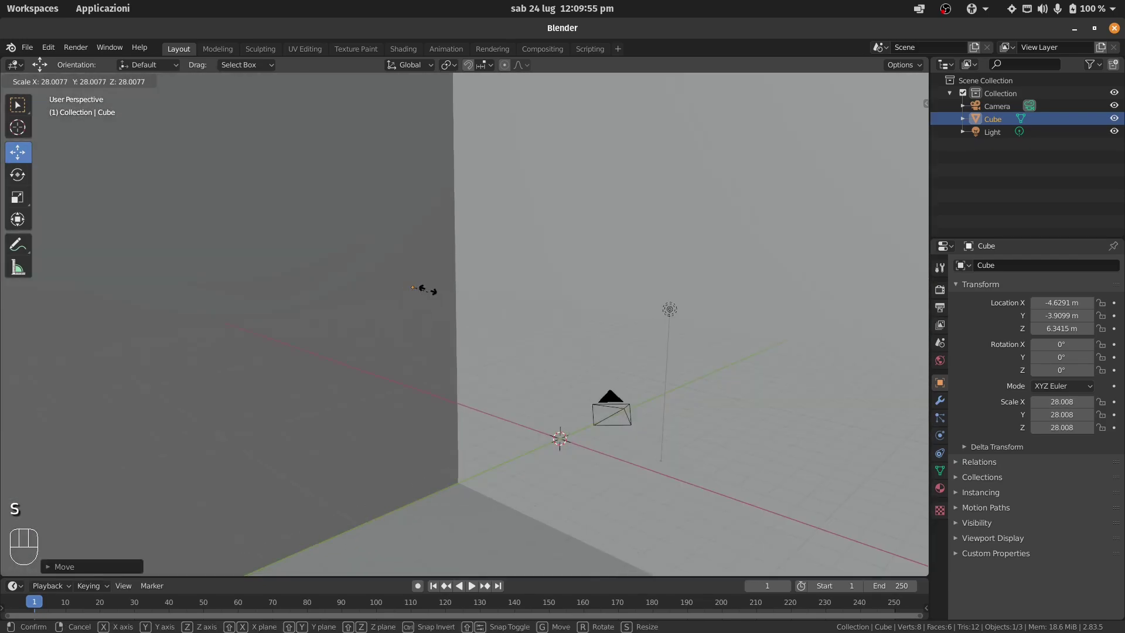
pyautogui.rightClick(423, 288)
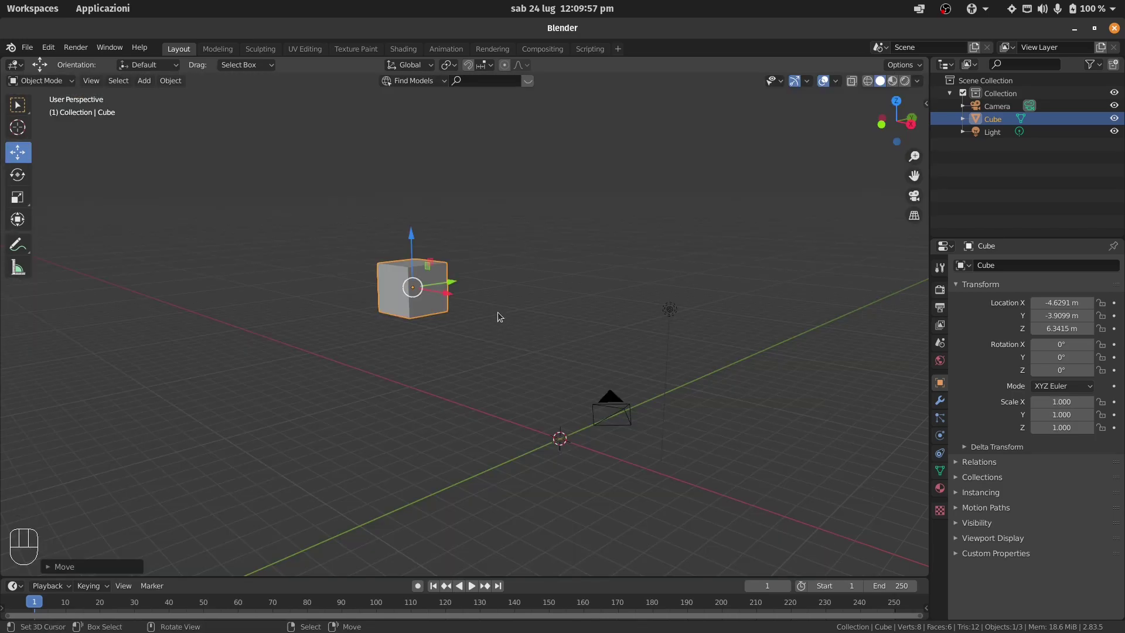
pyautogui.press('s')
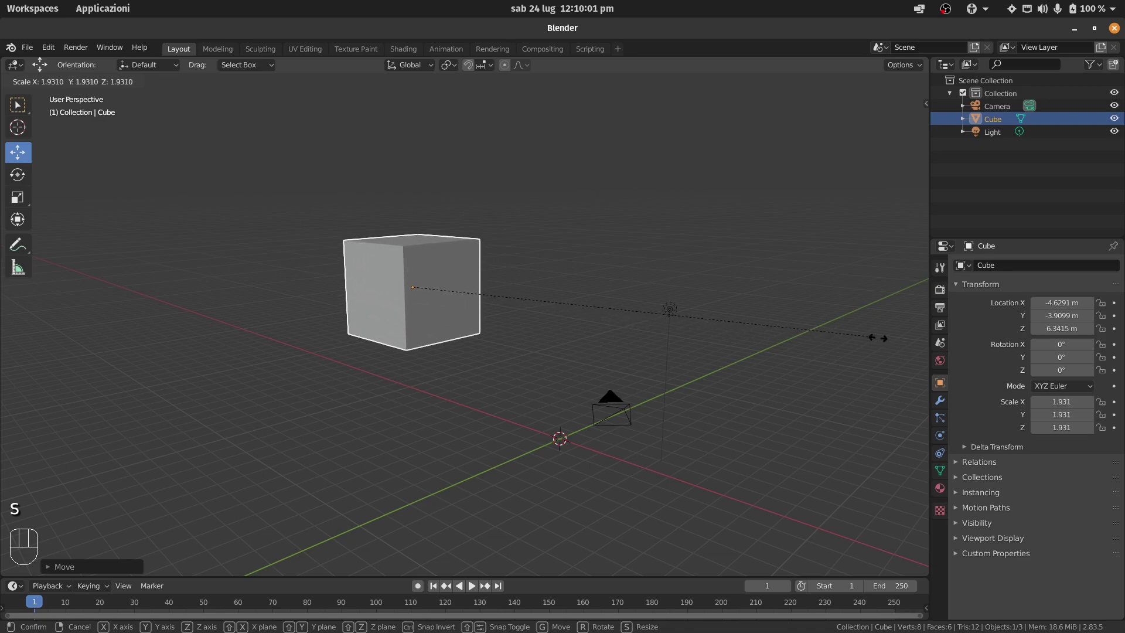
pyautogui.rightClick(697, 317)
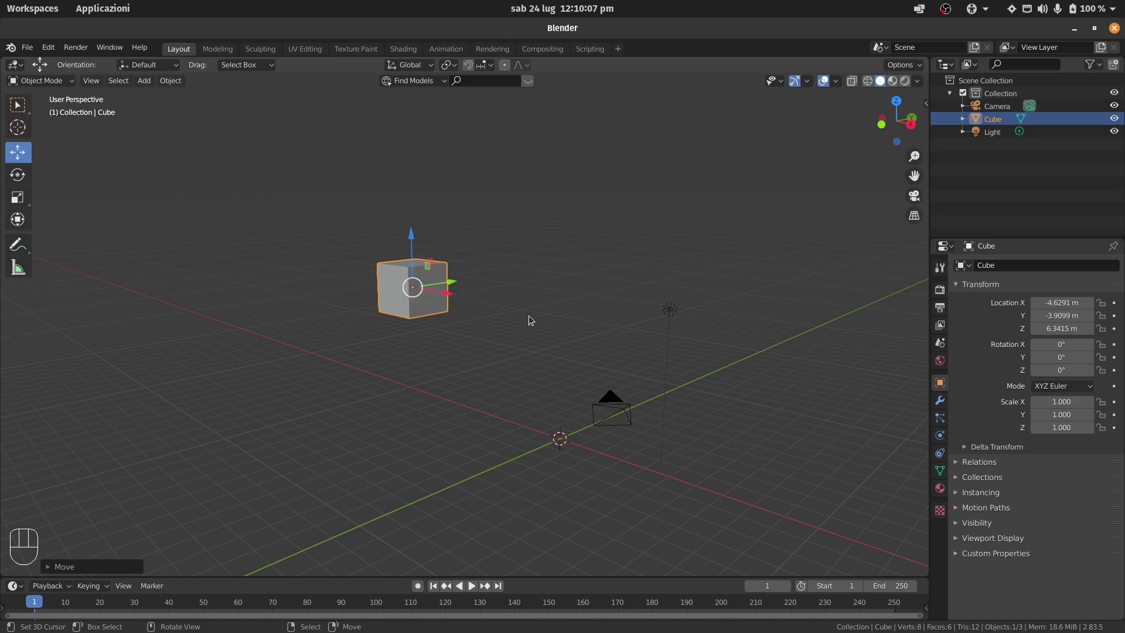
pyautogui.press('s')
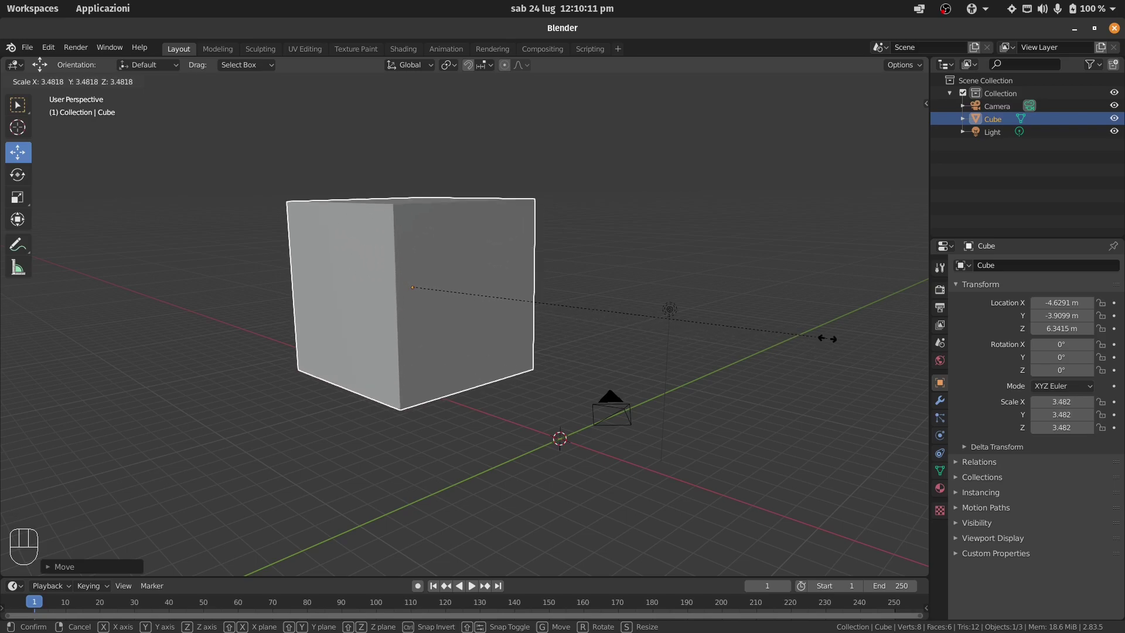
pyautogui.click(670, 328)
pyautogui.press('ctrl+z')
pyautogui.press('s')
pyautogui.rightClick(26, 358)
pyautogui.press('s')
pyautogui.rightClick(783, 419)
pyautogui.press('shift+f')
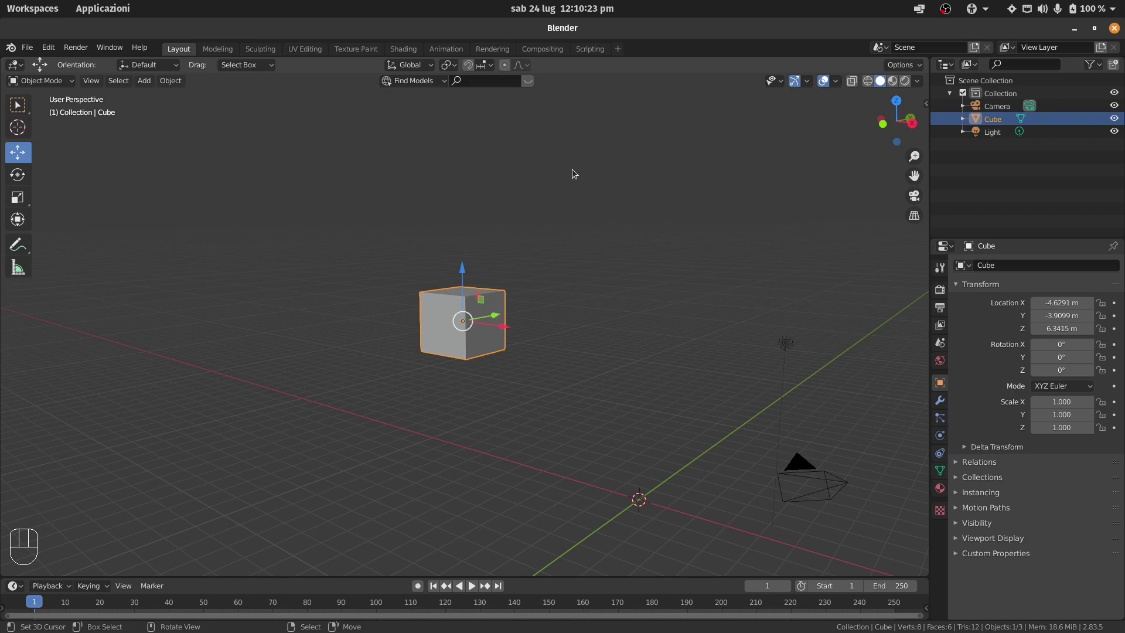
pyautogui.press('r')
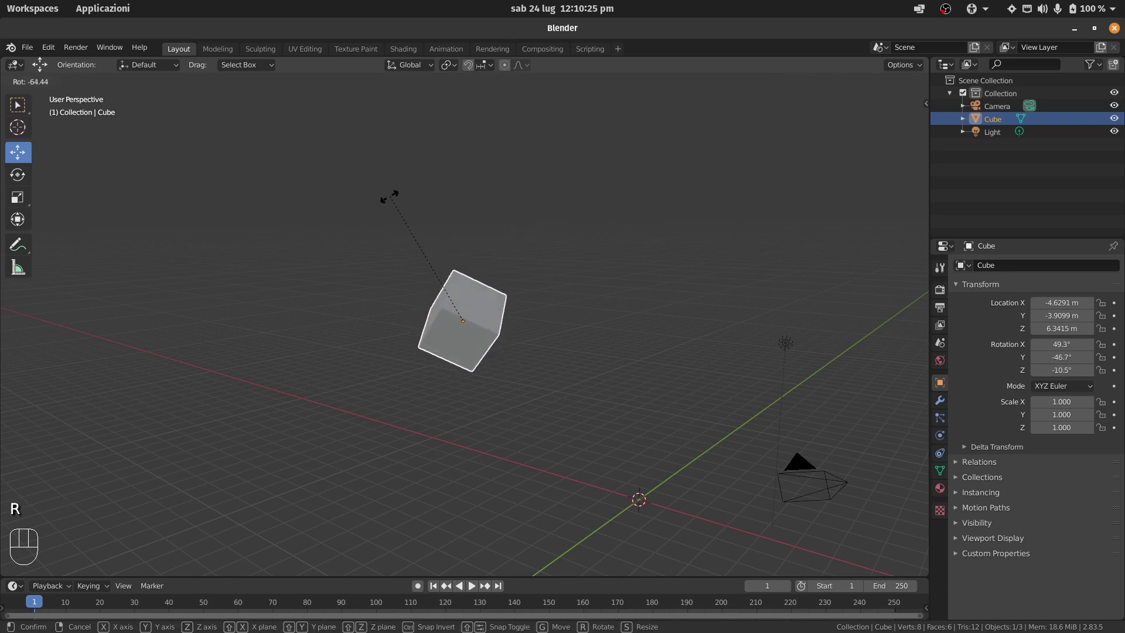
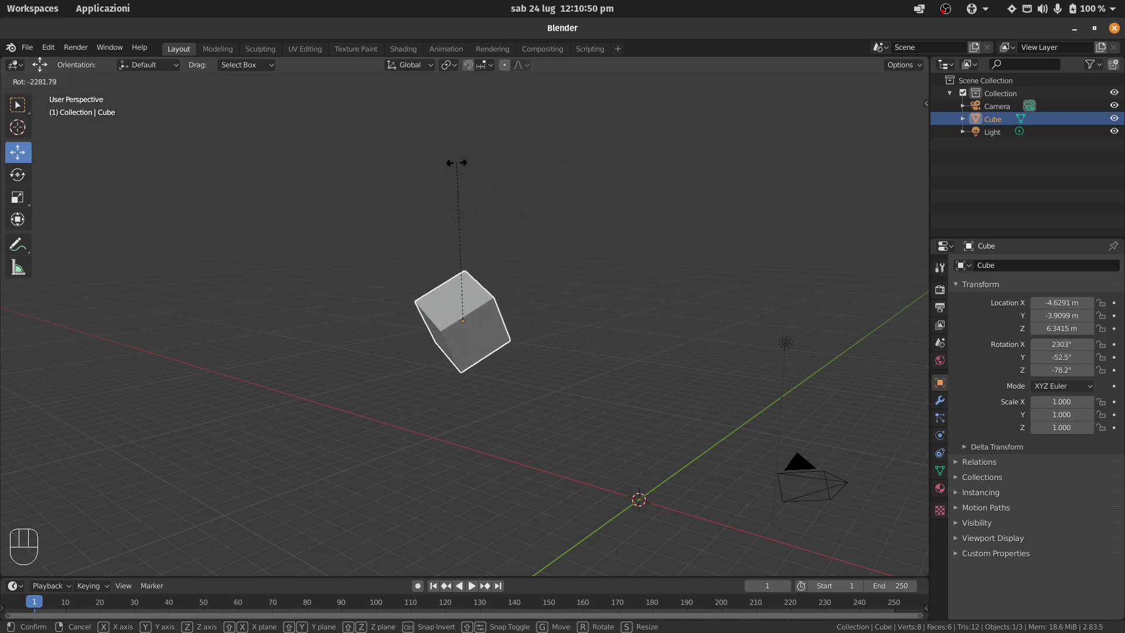
pyautogui.press('r')
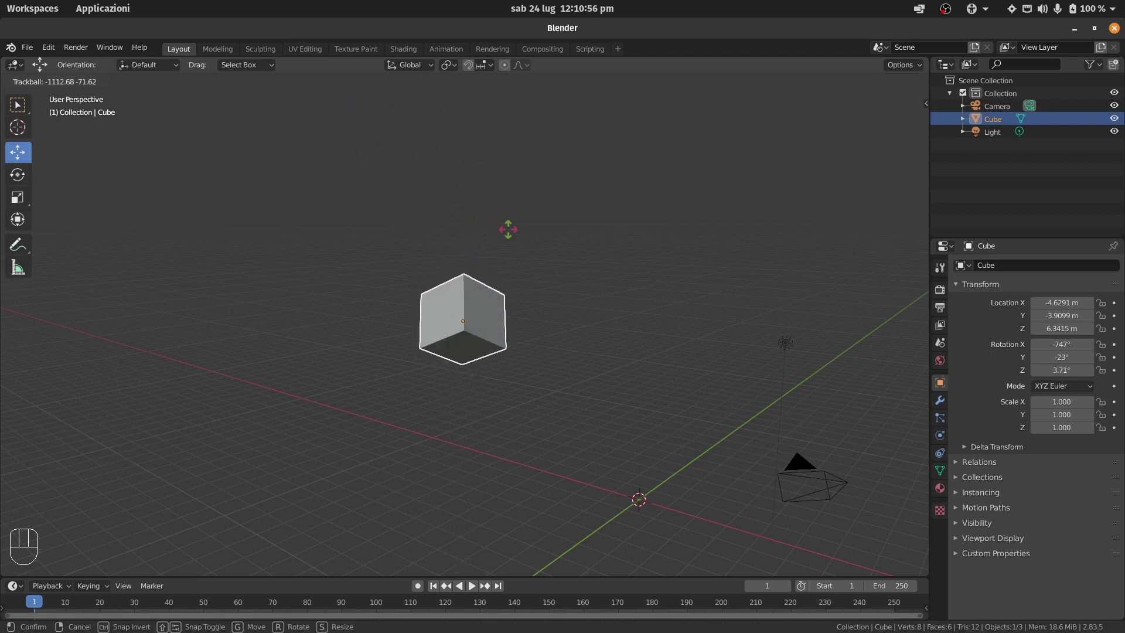
pyautogui.rightClick(527, 302)
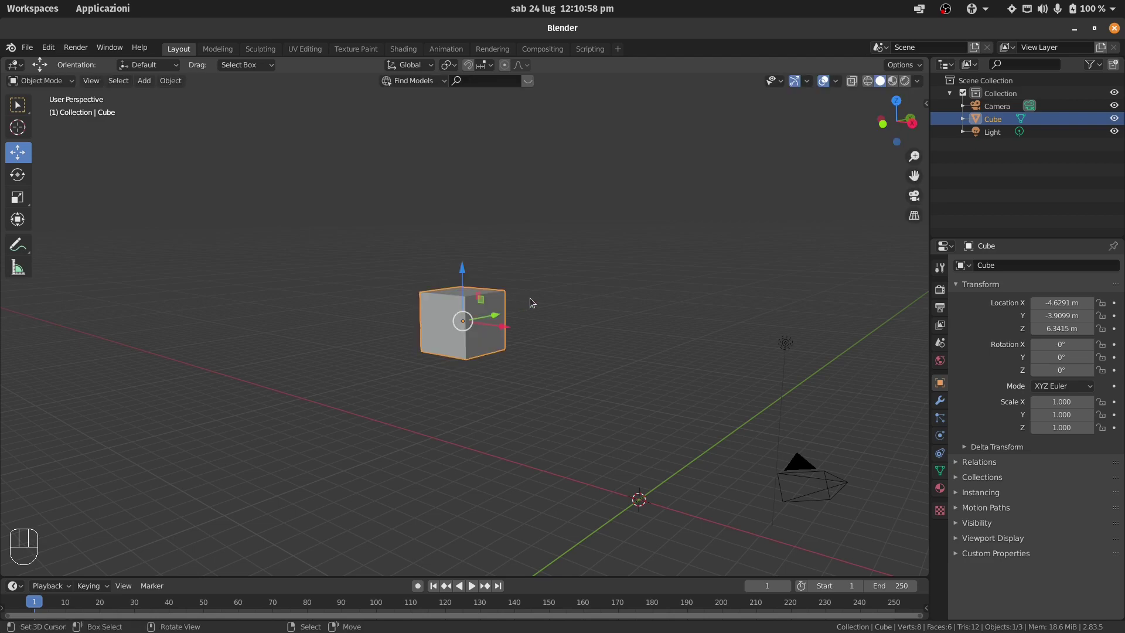
pyautogui.press('r')
pyautogui.press('r')
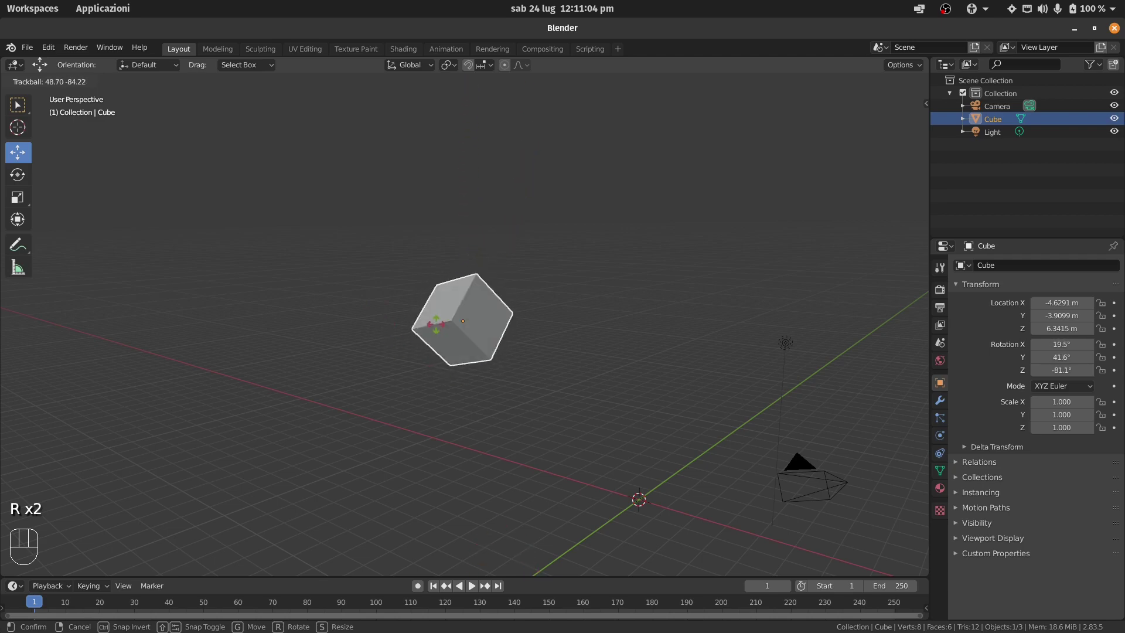
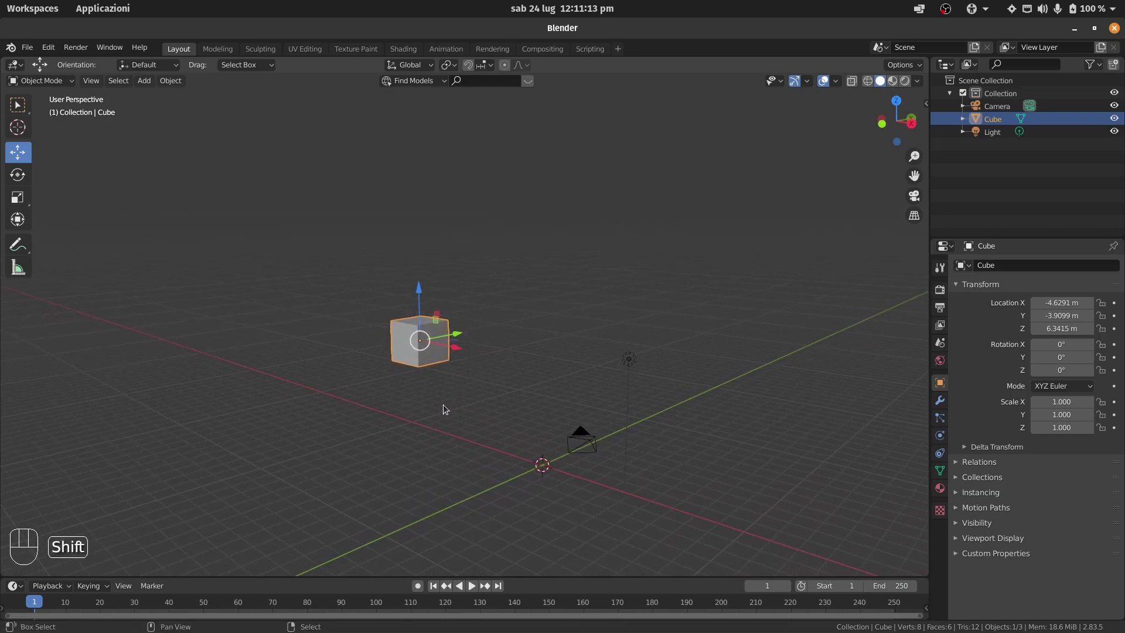
# - Fly sideways through the viewport and undo the stray clicks made along the way
pyautogui.press('shift+d')
pyautogui.click(569, 306)
pyautogui.press('shift+d')
pyautogui.press('shift+d')
pyautogui.click(317, 327)
pyautogui.press('ctrl+z')
pyautogui.press('ctrl+z')
pyautogui.press('ctrl+z')
# - Clear the cube's location so it sits back at 0, 0, 0, unrotated at scale 1
pyautogui.press('shift+g')
pyautogui.press('shift+f')
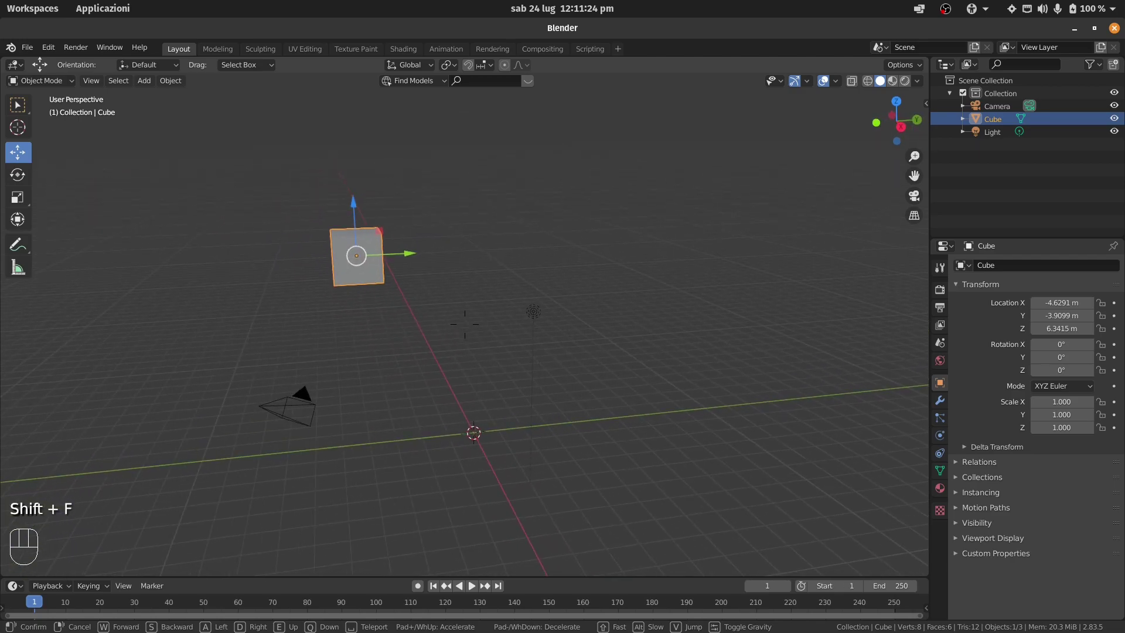
pyautogui.press('shift+s')
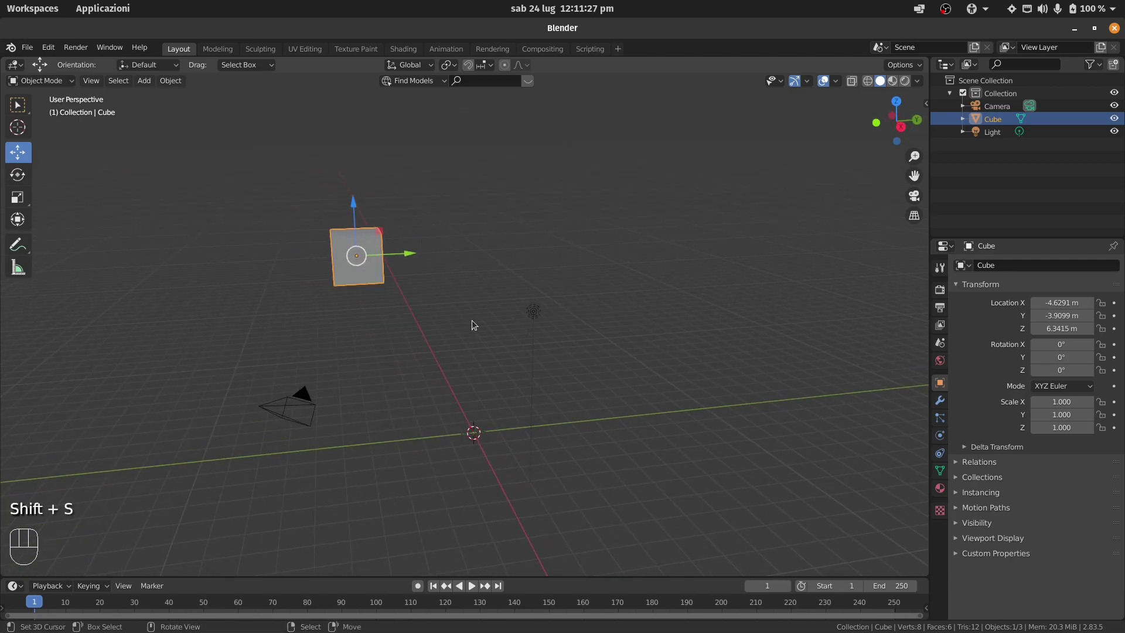
pyautogui.press('shift+s')
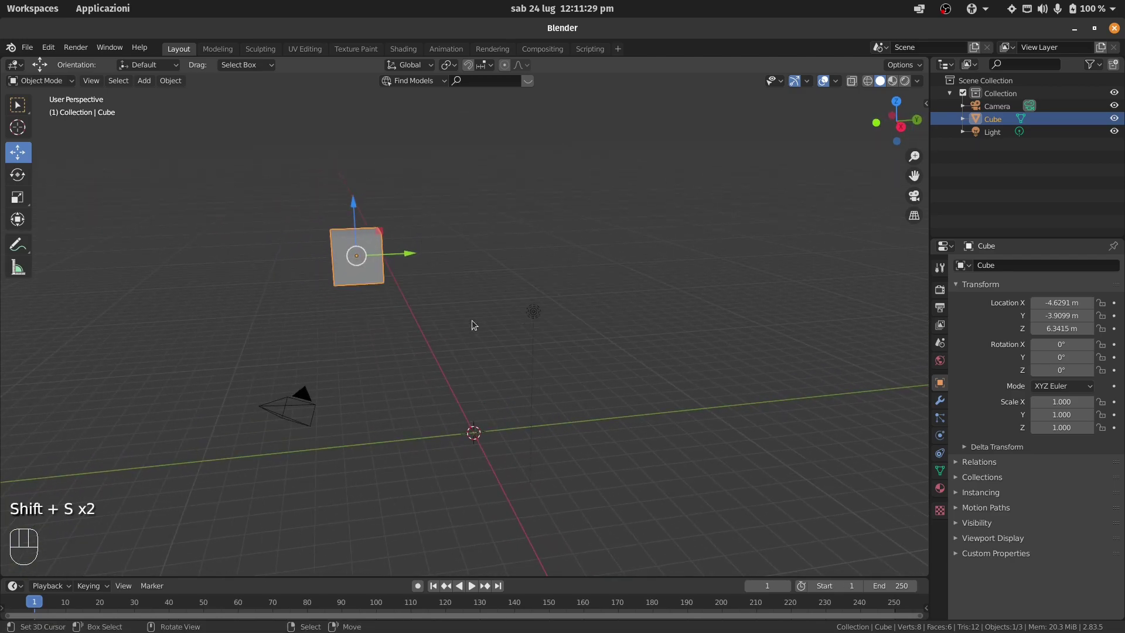
pyautogui.press('shift+s')
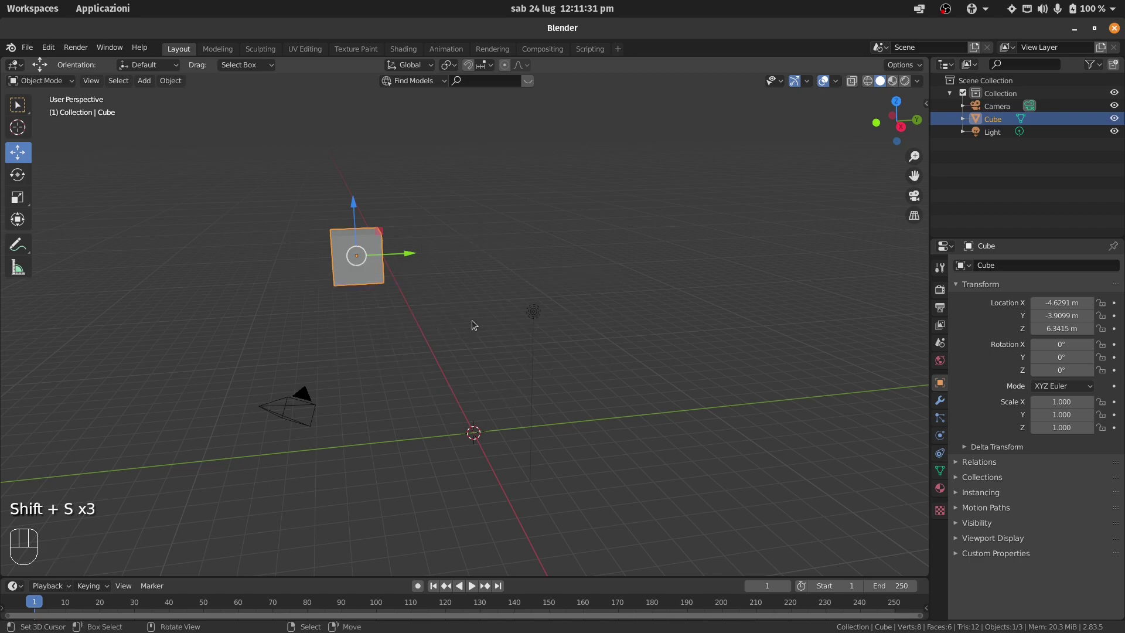
pyautogui.press('shift+s')
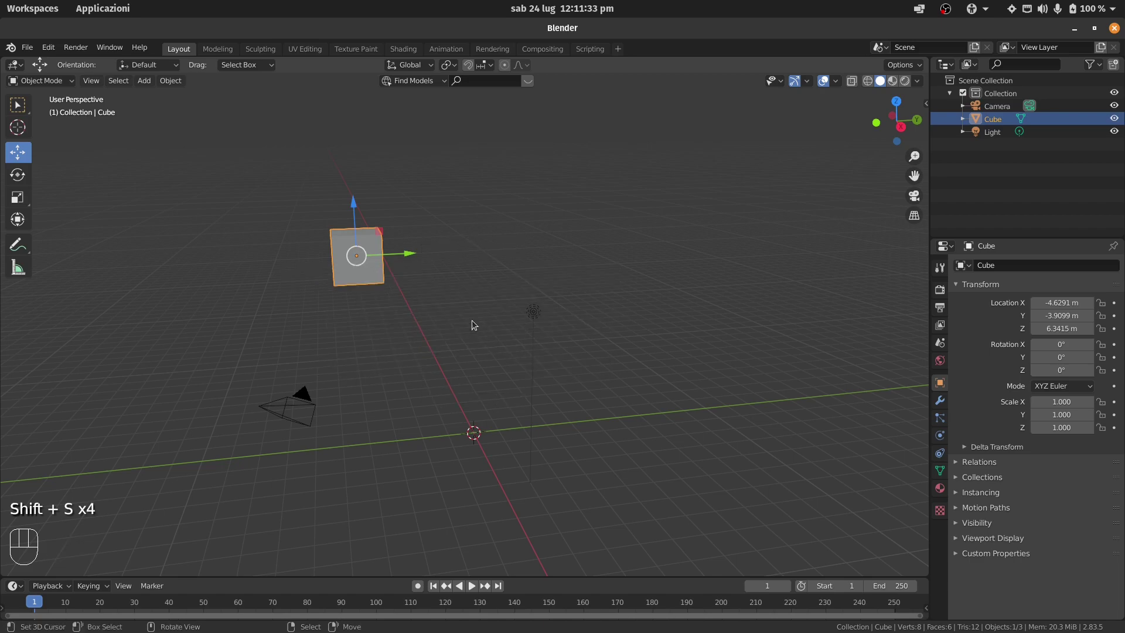
pyautogui.press('shift+s')
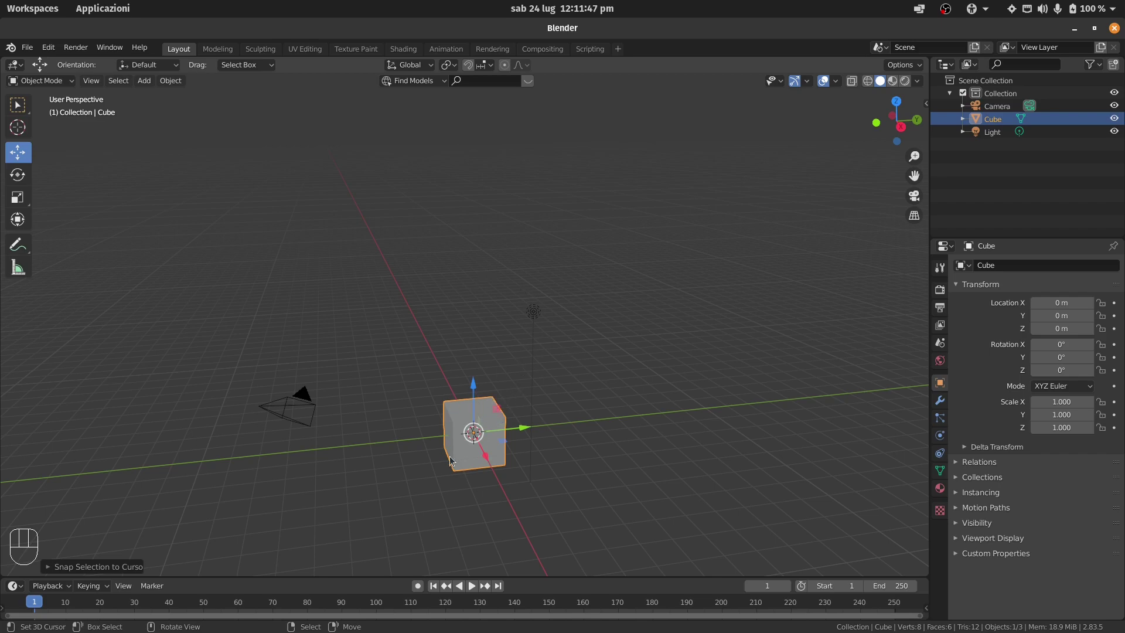
# - Grab the cube and place it away from the origin near X -5.27, Y 10.90, Z 5.18 m
pyautogui.press('g')
pyautogui.click(694, 246)
pyautogui.press('shift+f')
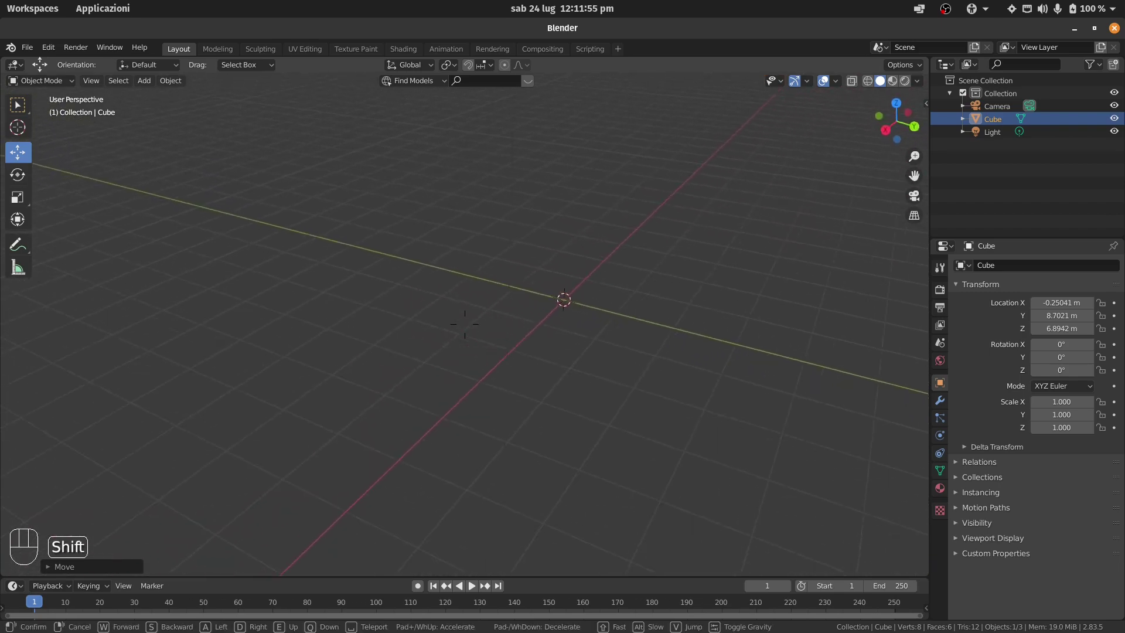
pyautogui.click(429, 241)
pyautogui.click(706, 319)
pyautogui.press('shift+f')
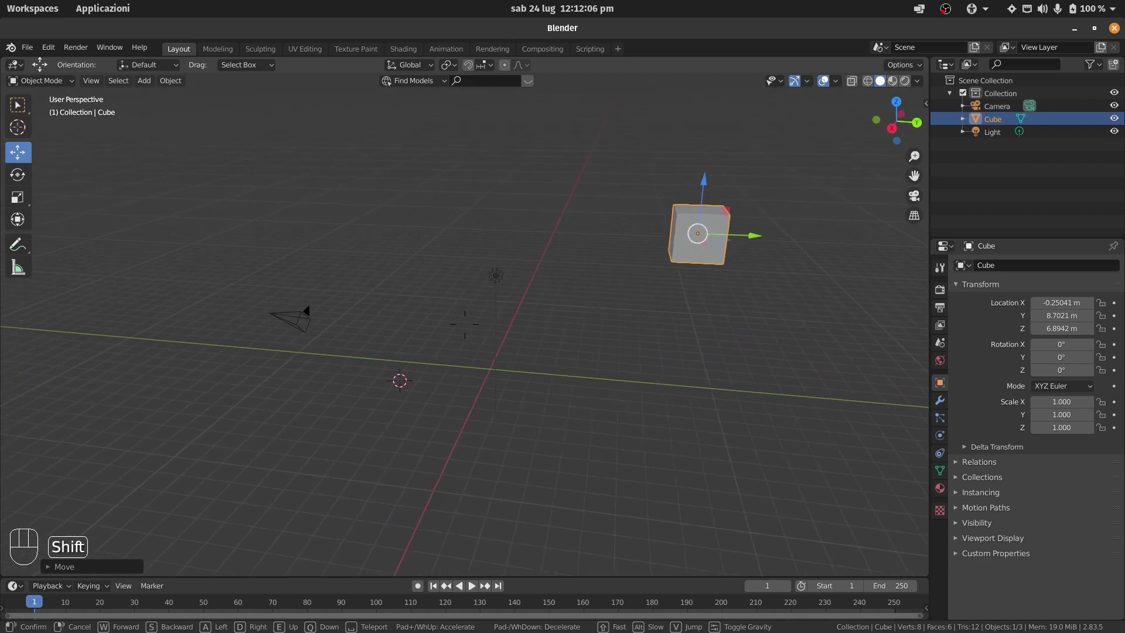
# - Bring up the Snap pie menu (Shift+S) with the cube selected
pyautogui.press('shift+s')
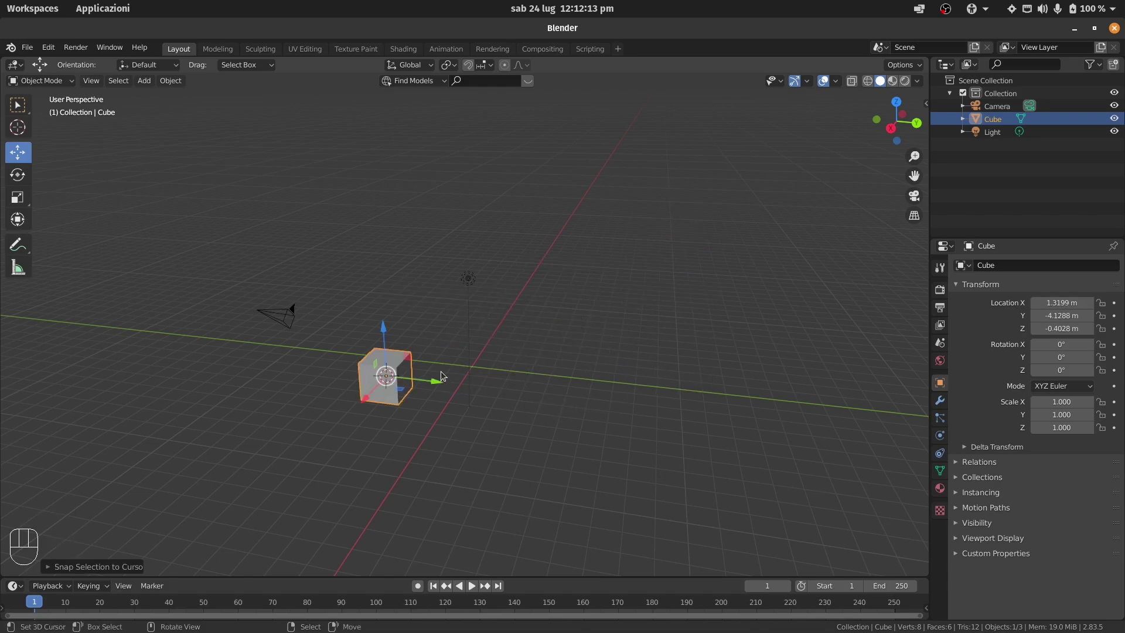
pyautogui.click(401, 243)
pyautogui.press('shift+s')
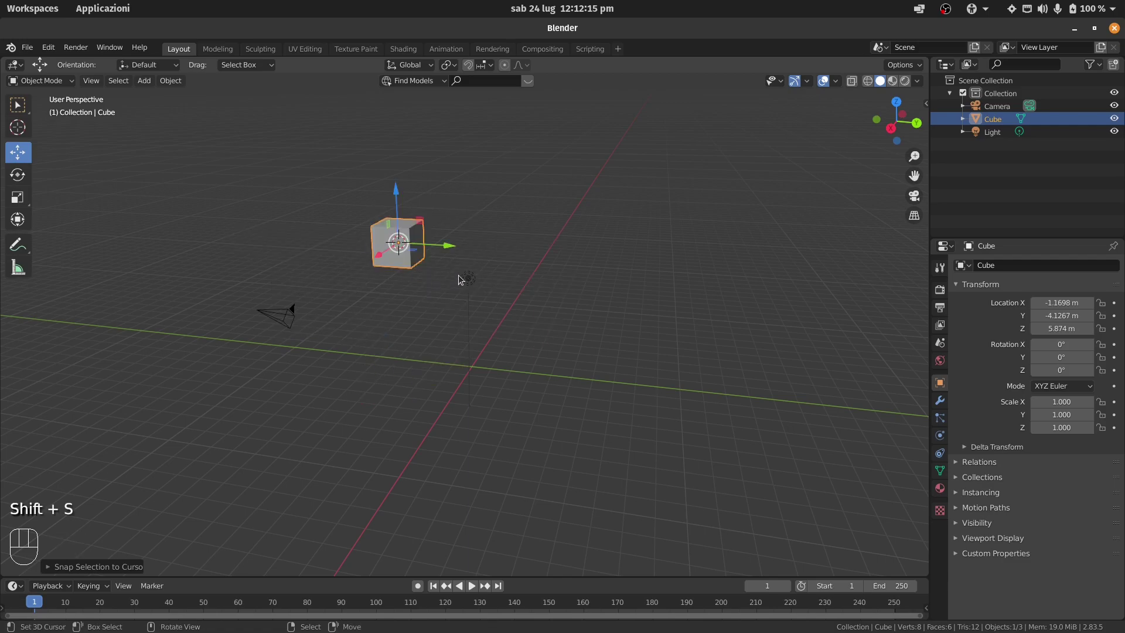
pyautogui.press('shift+s')
pyautogui.press('shift+s')
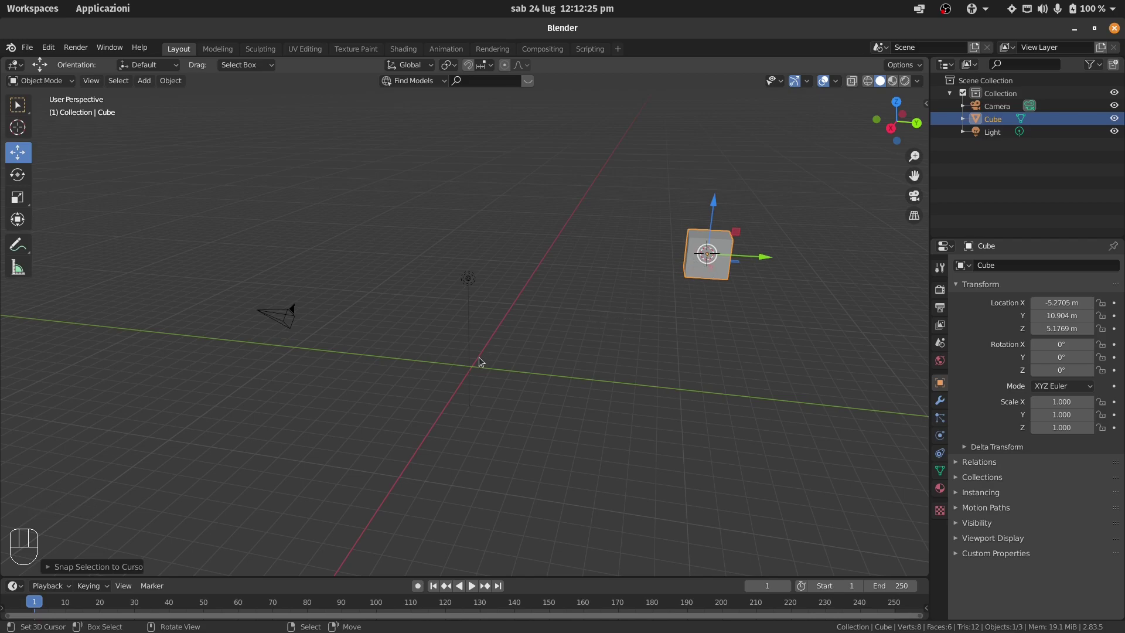
# - Snap the 3D cursor to world origin and the cube to the cursor, returning it to 0, 0, 0
pyautogui.press('shift+s')
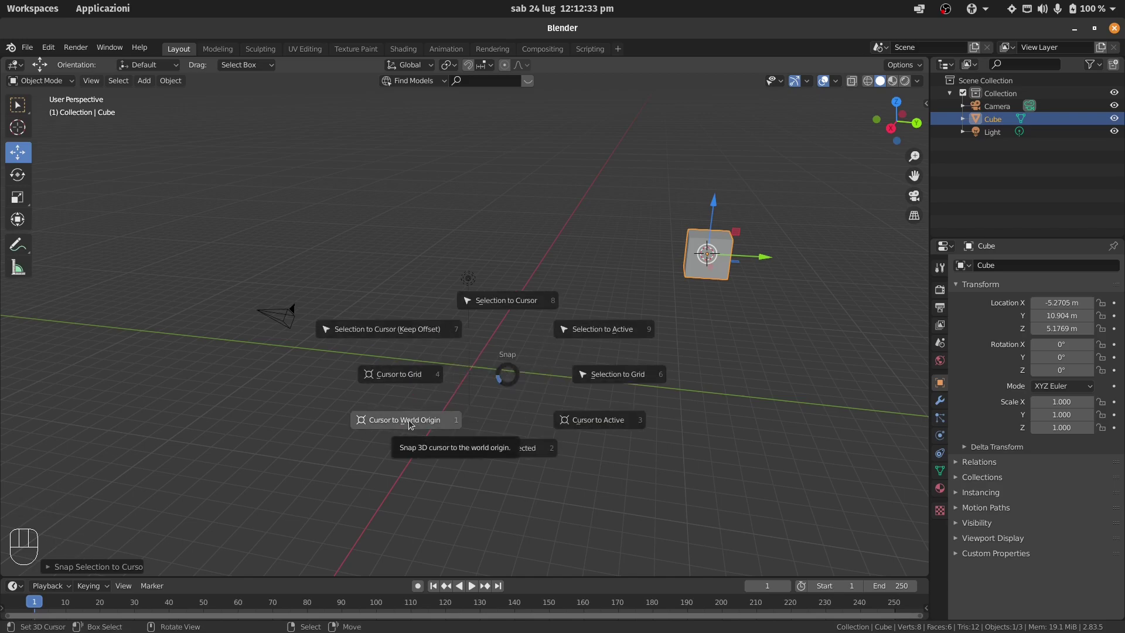
pyautogui.press('shift+s')
pyautogui.press('shift+s')
pyautogui.press('shift+f')
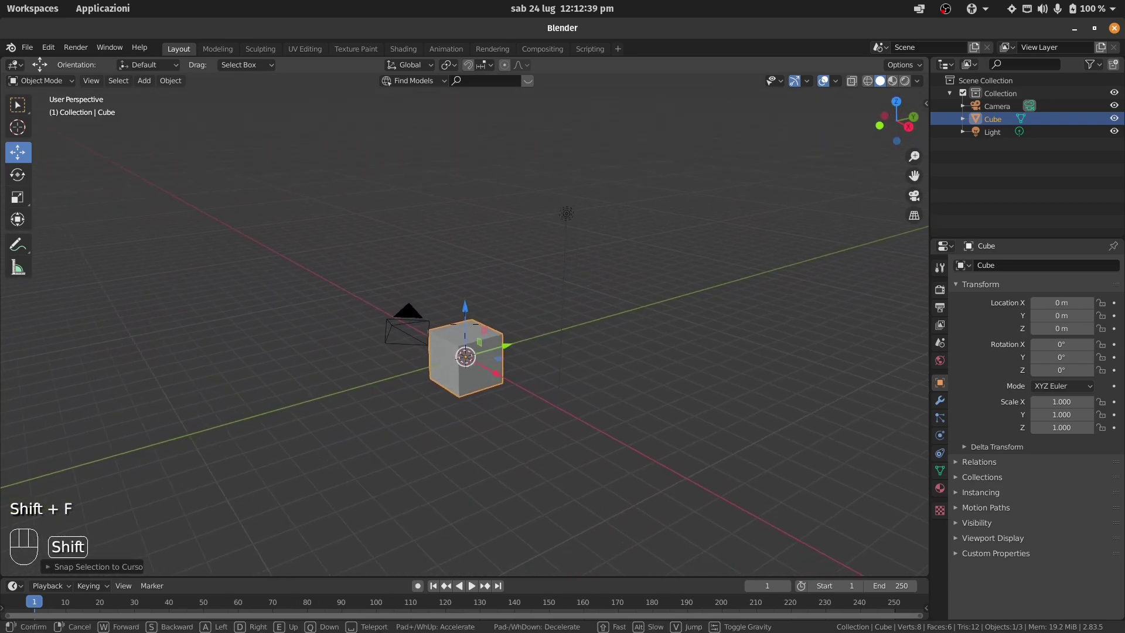
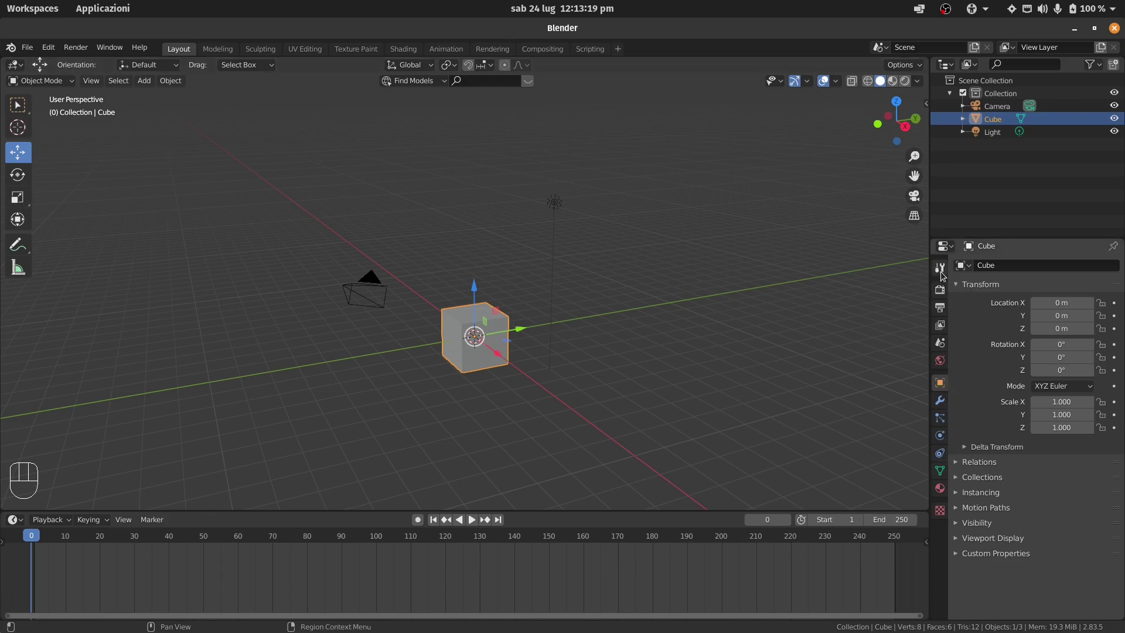
# - Show the Render Properties with Eevee as render engine and the Sampling settings
pyautogui.click(941, 287)
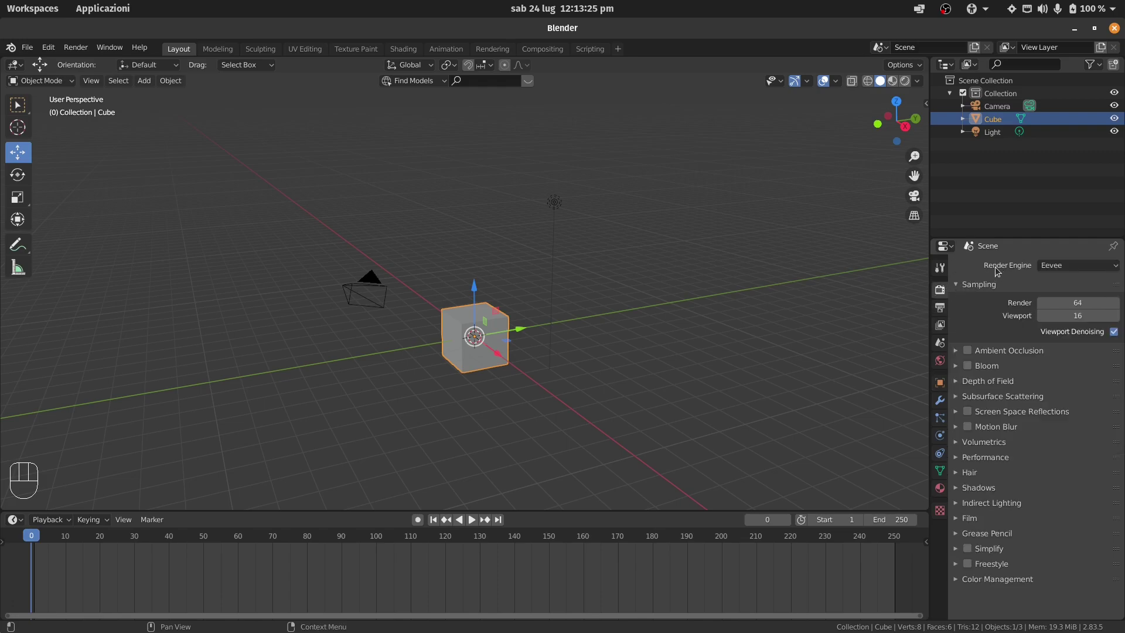
pyautogui.moveTo(1076, 266); pyautogui.dragTo(1069, 280)
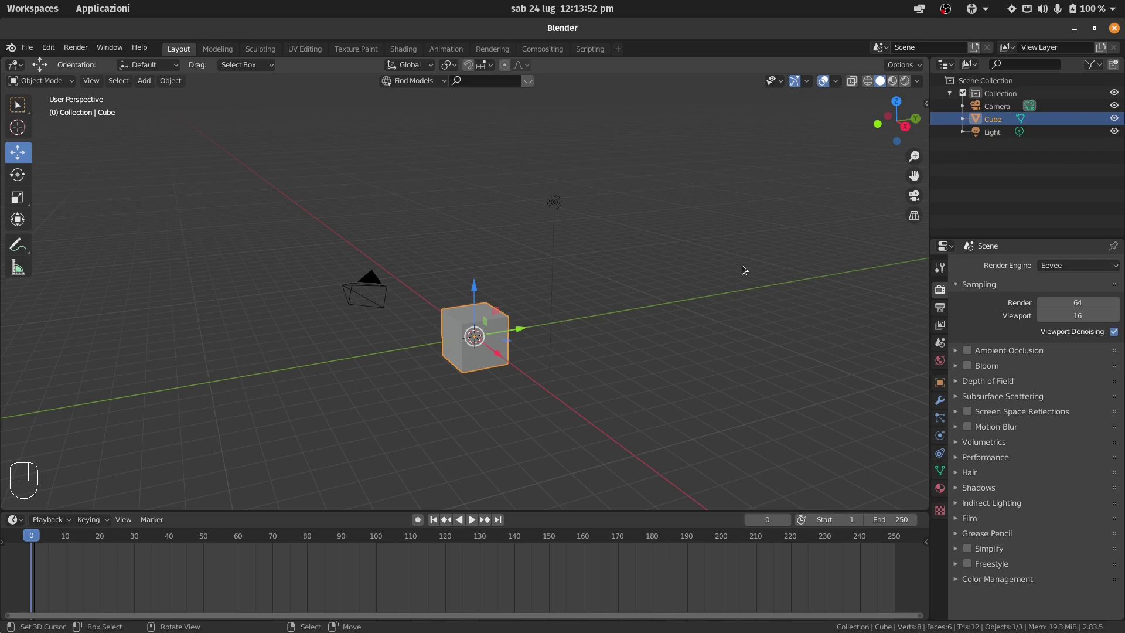
pyautogui.press('shift+f')
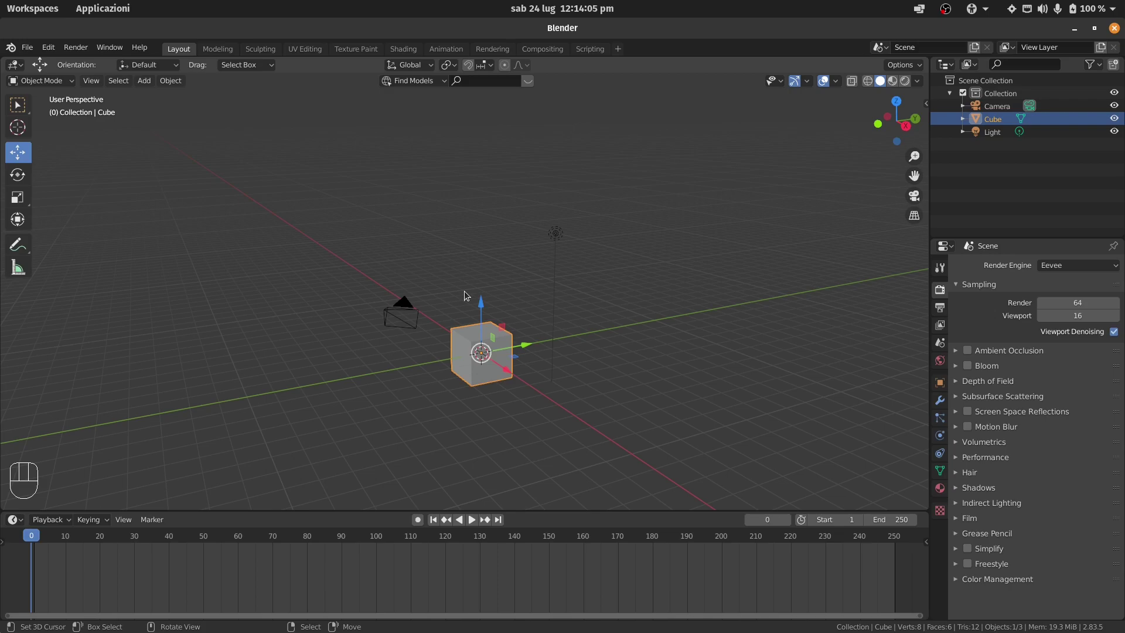
pyautogui.press('shift+f')
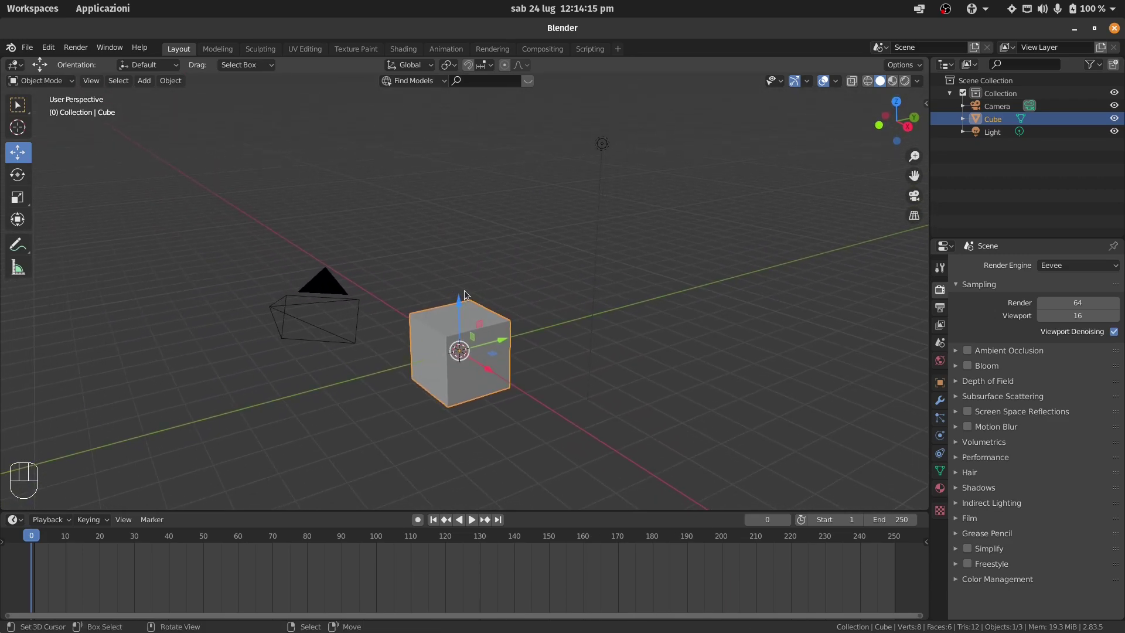
pyautogui.rightClick(319, 290)
pyautogui.press('g')
pyautogui.rightClick(313, 252)
pyautogui.moveTo(607, 143); pyautogui.dragTo(554, 249)
pyautogui.rightClick(527, 305)
pyautogui.rightClick(466, 325)
pyautogui.rightClick(321, 276)
pyautogui.press('g')
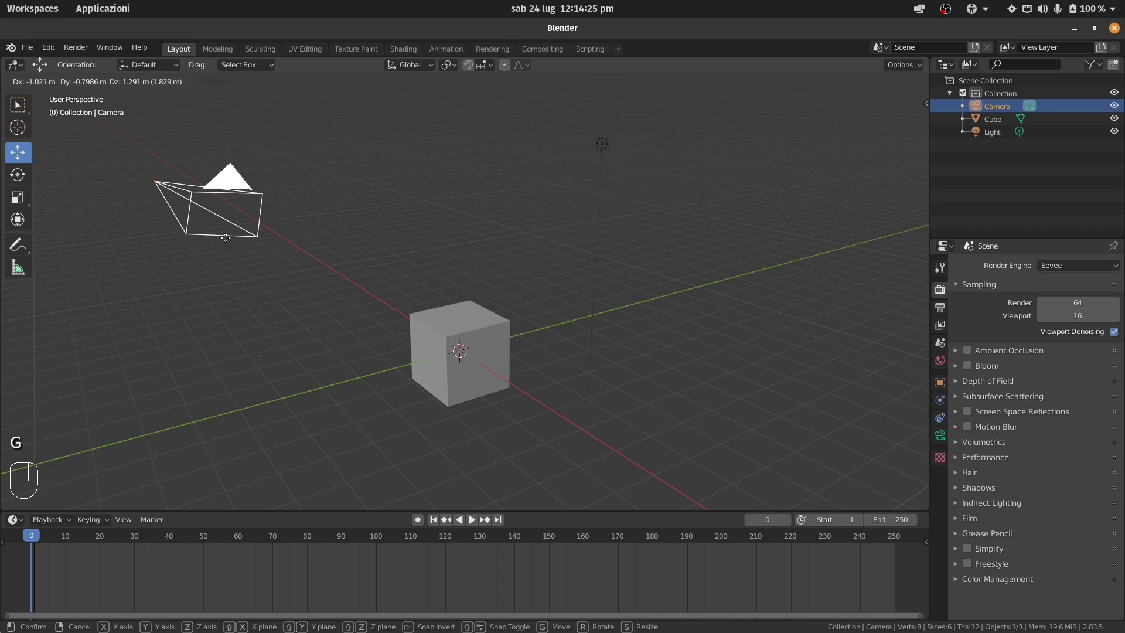
pyautogui.rightClick(593, 289)
pyautogui.press('r')
pyautogui.press('r')
pyautogui.rightClick(479, 370)
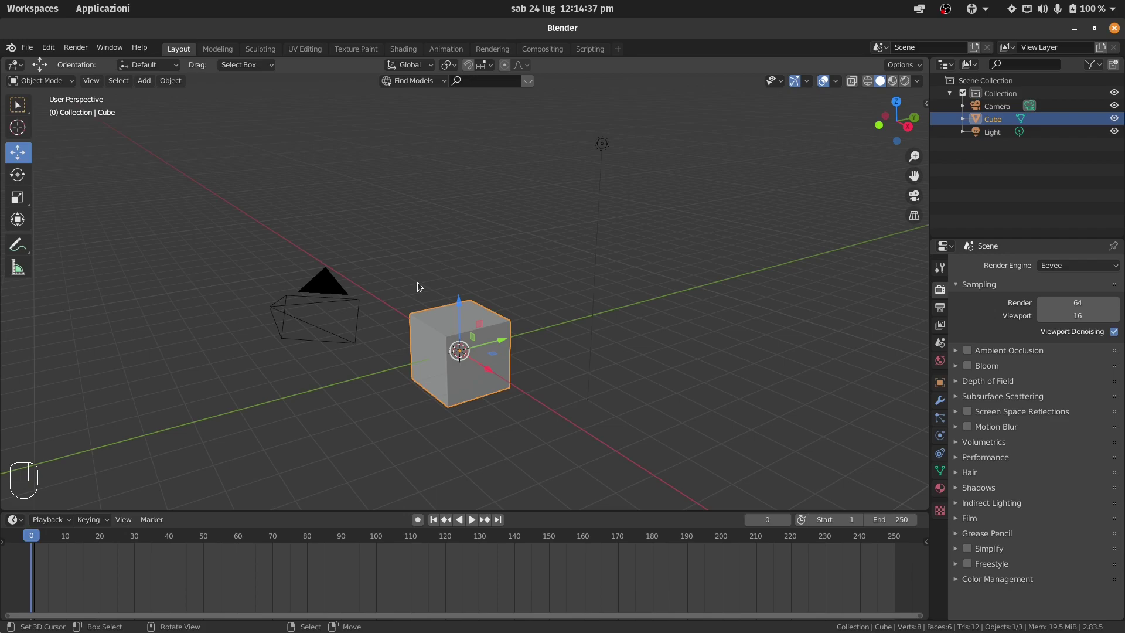
pyautogui.press('KP_0')
pyautogui.press('KP_0')
pyautogui.press('KP_0')
pyautogui.press('KP_0')
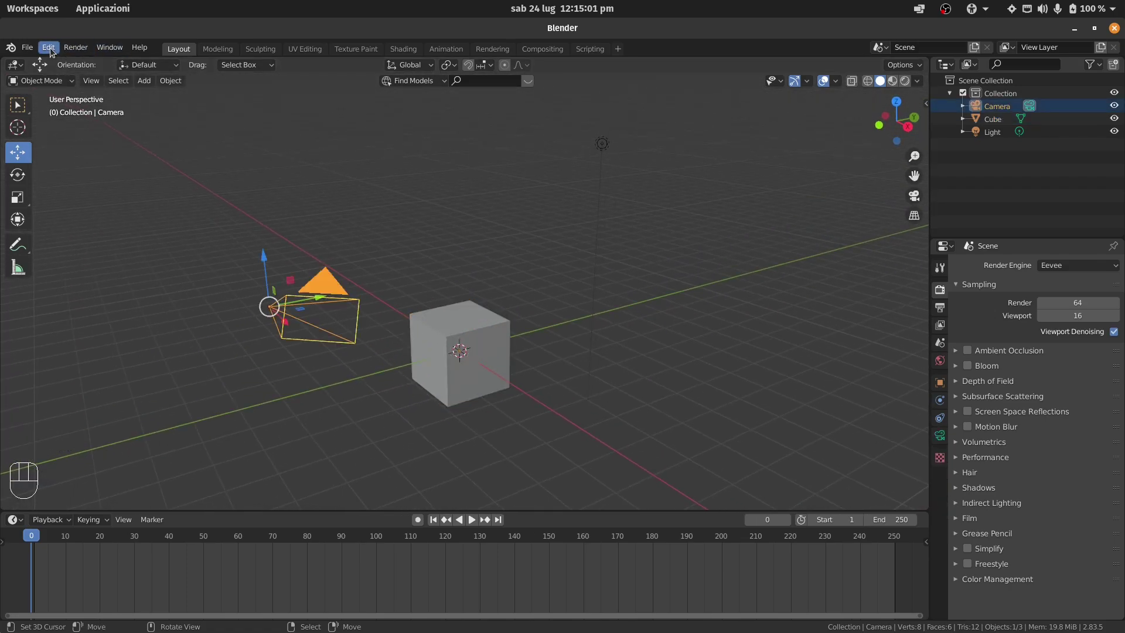
# - Close the Preferences window and enter the scene camera view with Numpad 0
pyautogui.moveTo(52, 53); pyautogui.dragTo(80, 229)
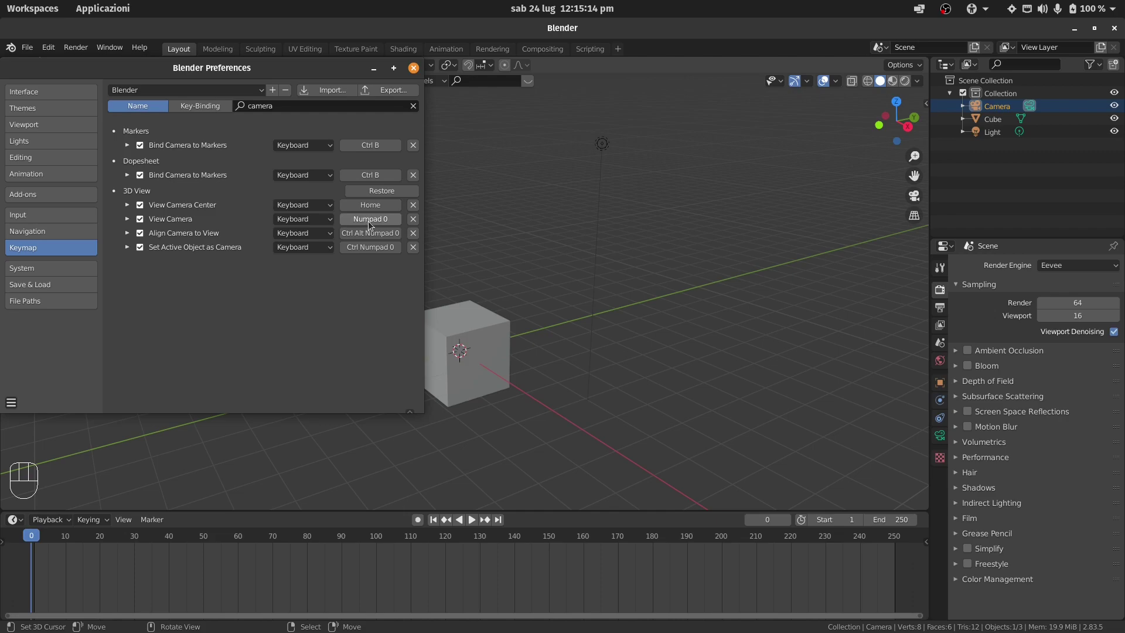
pyautogui.press('KP_0')
pyautogui.press('shift+f')
# - Fly around the scene in camera view with the WASD keys, then cancel back to the framed cube
pyautogui.press('shift+d')
pyautogui.press('shift+d')
pyautogui.press('shift+a')
pyautogui.press('shift+w')
pyautogui.press('shift+w')
pyautogui.press('shift+w')
pyautogui.press('shift+s')
pyautogui.press('shift+s')
pyautogui.press('shift+s')
pyautogui.press('d')
pyautogui.press('a')
pyautogui.rightClick(467, 297)
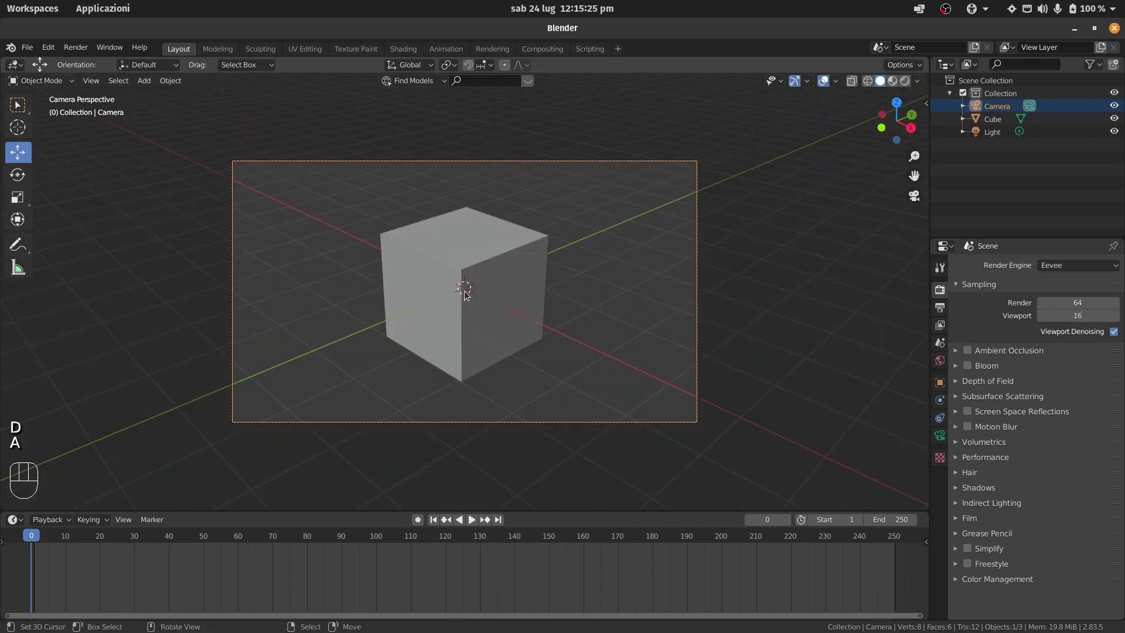
# - Toggle Numpad 0 out to the free perspective view, fly briefly, and return to the camera view
pyautogui.press('KP_0')
pyautogui.press('shift+f')
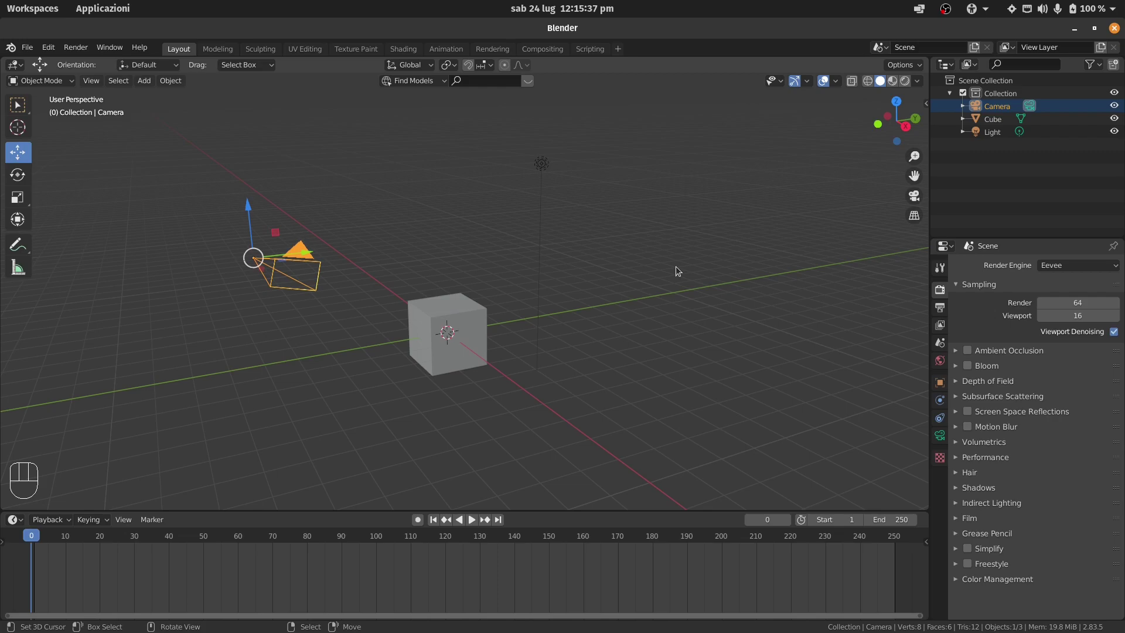
pyautogui.press('KP_0')
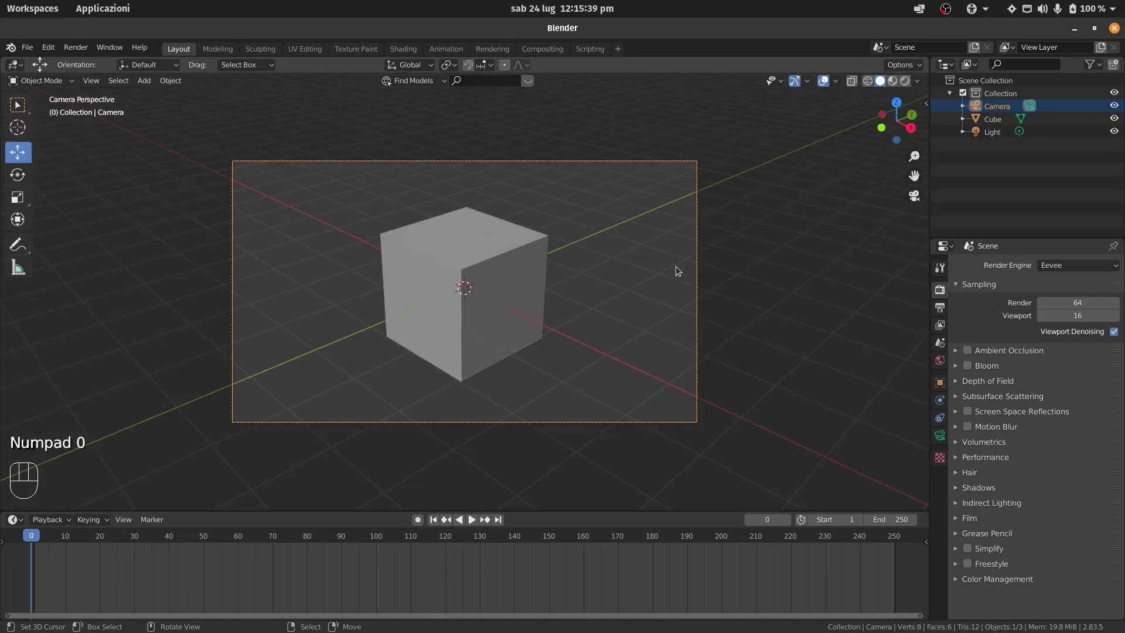
# - Select the light and orbit the free perspective view around the scene
pyautogui.rightClick(679, 272)
pyautogui.press('shift+f')
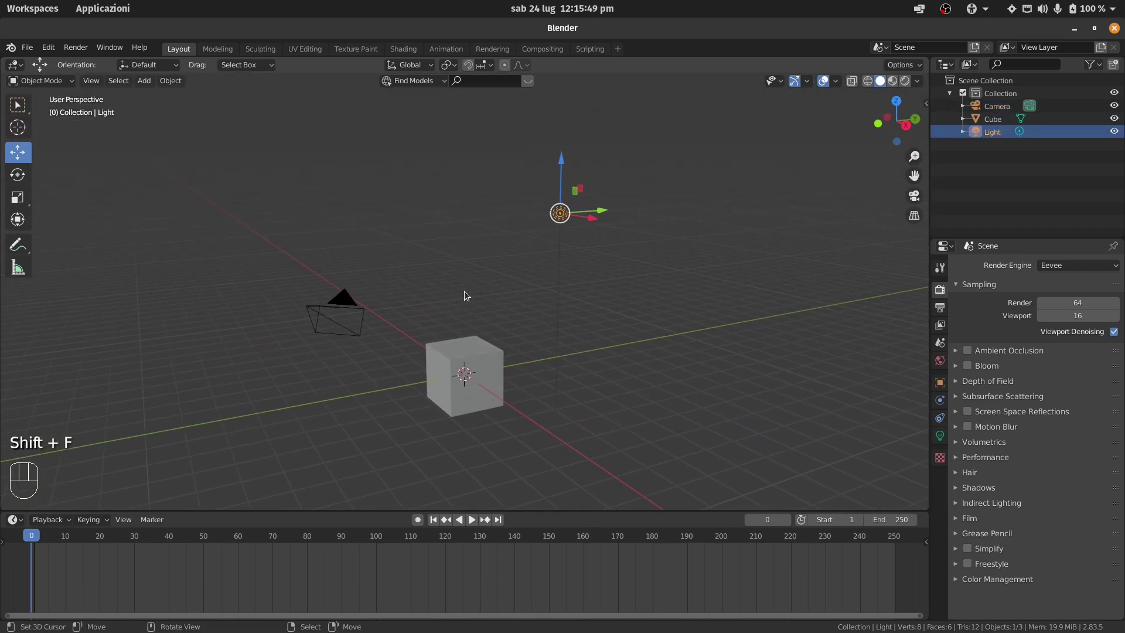
pyautogui.press('w')
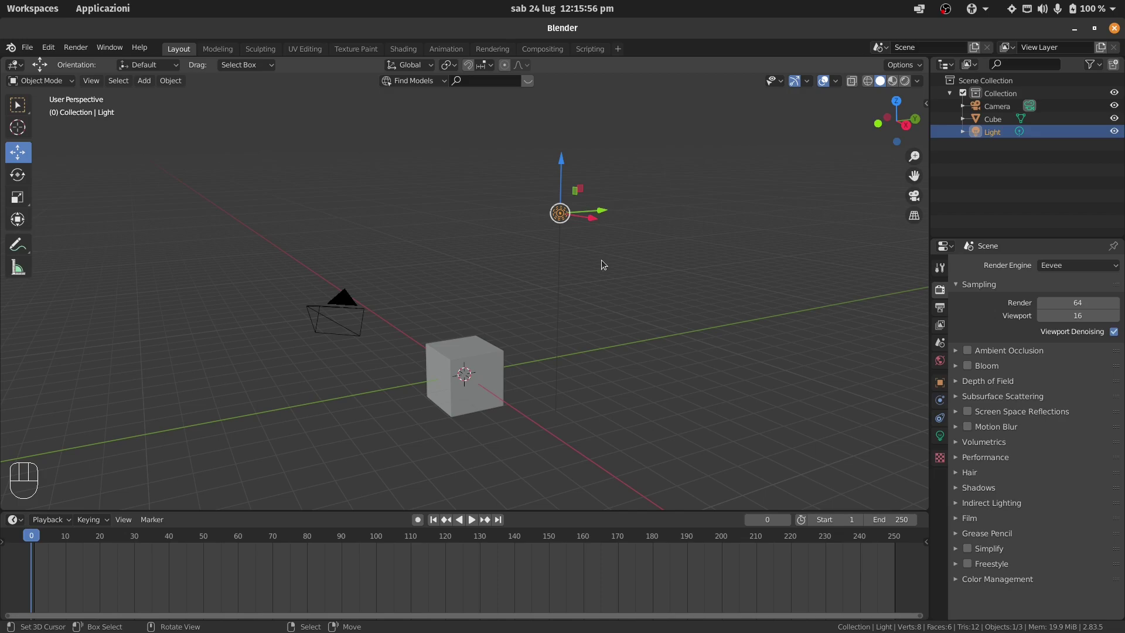
pyautogui.press('shift+f')
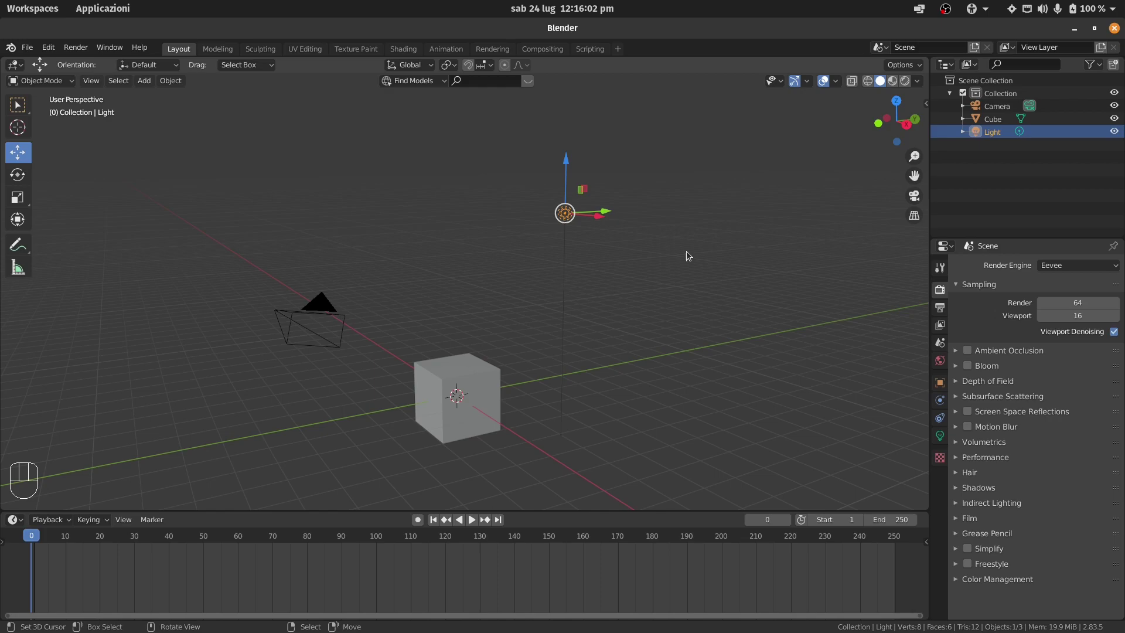
# - Switch the viewport to Wireframe shading and select the cube at the origin
pyautogui.click(869, 86)
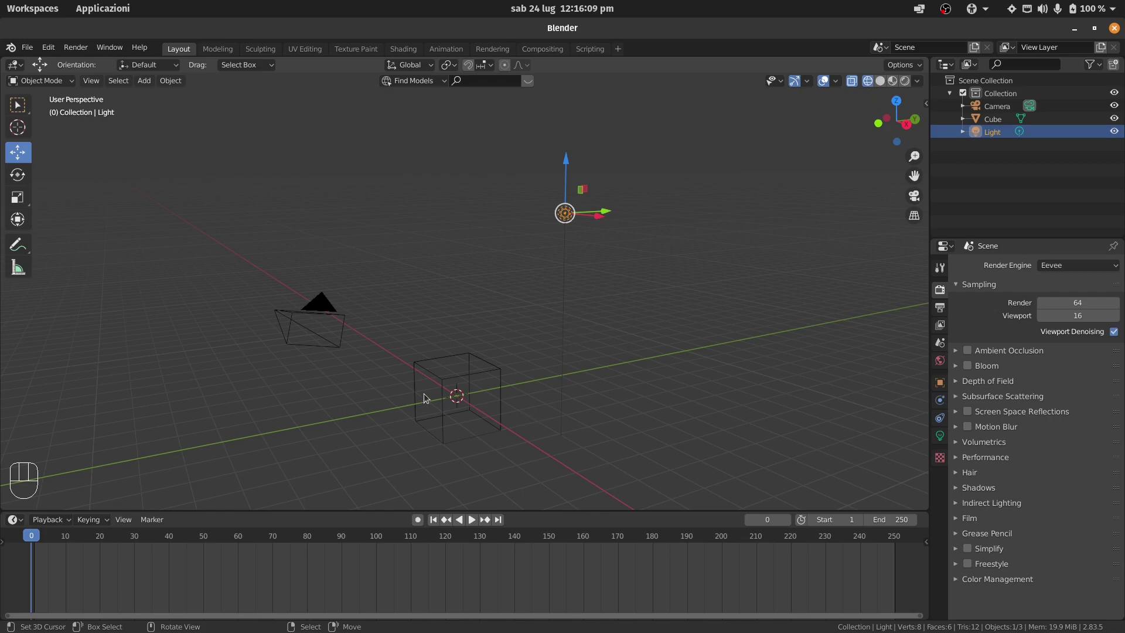
pyautogui.press('shift+f')
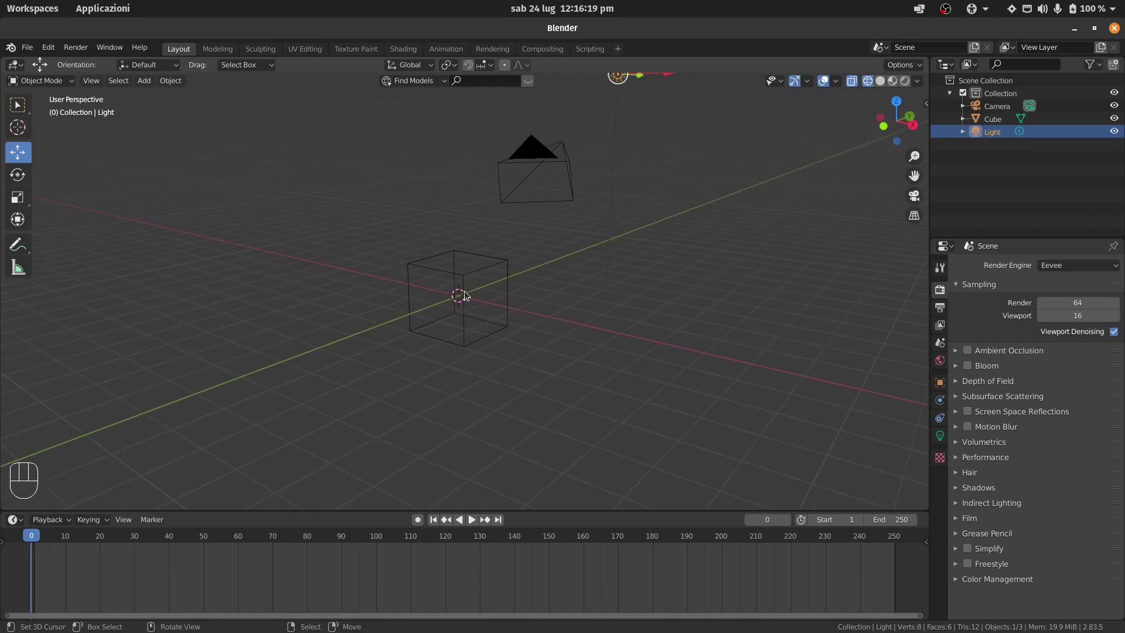
pyautogui.rightClick(466, 274)
pyautogui.press('g')
pyautogui.rightClick(472, 214)
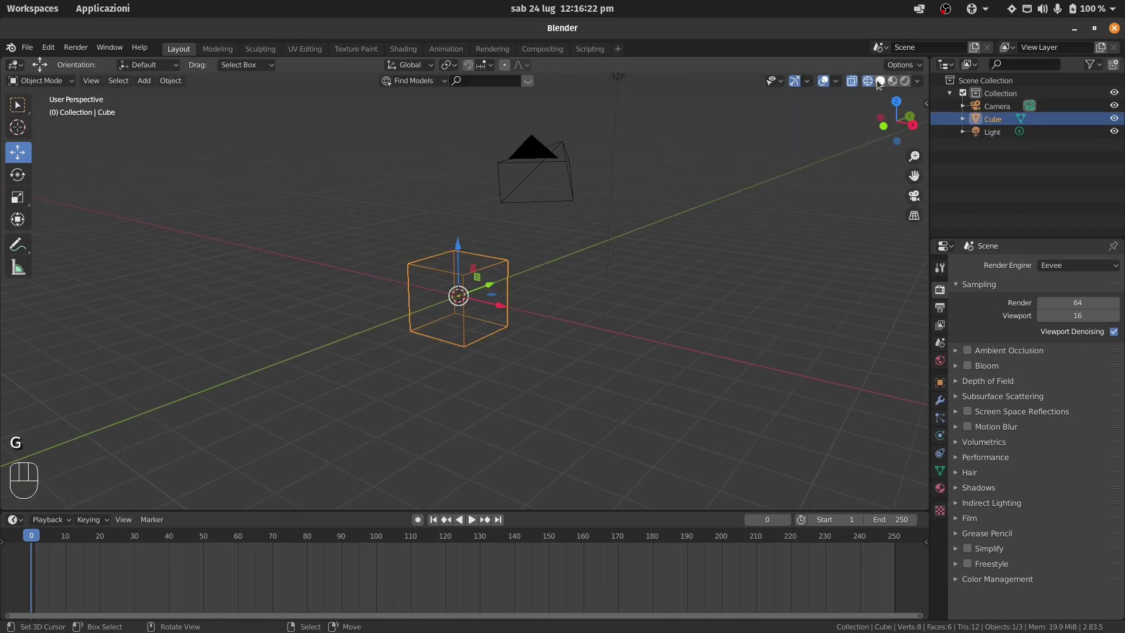
# - Switch the viewport to Material Preview shading and then to Rendered shading
pyautogui.click(880, 86)
pyautogui.press('shift+f')
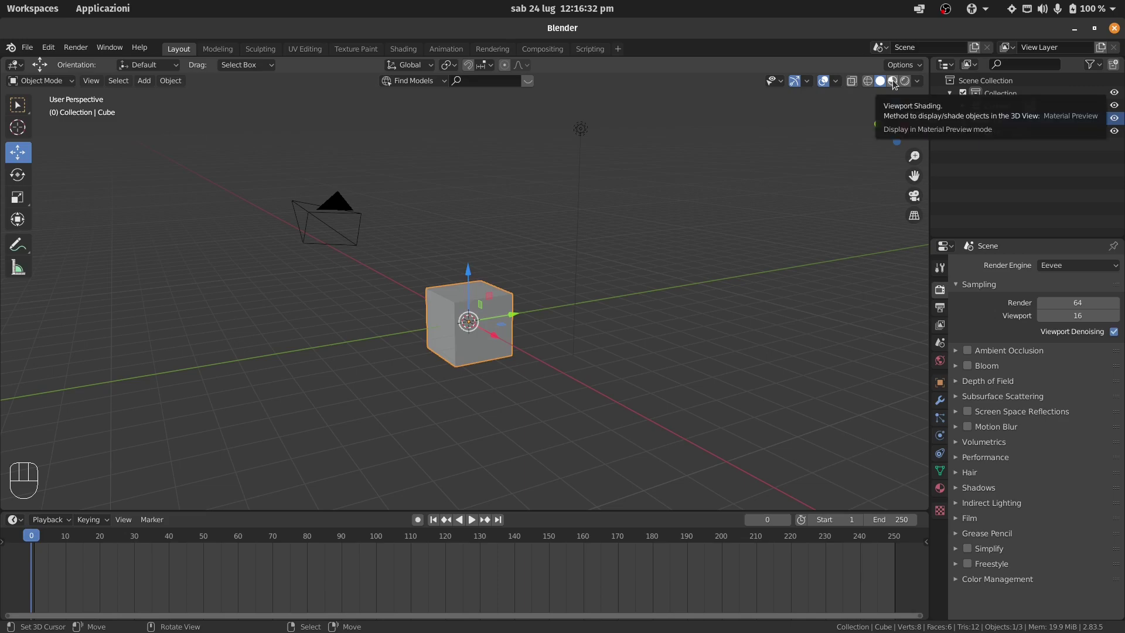
pyautogui.click(841, 112)
pyautogui.press('shift+f')
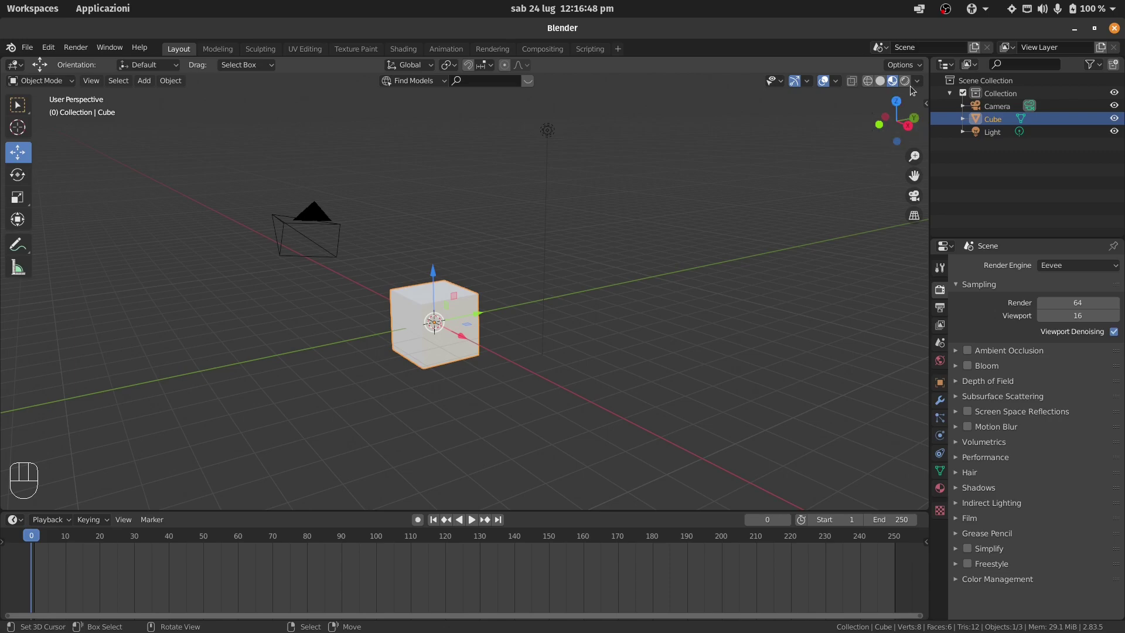
# - Move the light to a couple of new spots around the cube, navigating the view between moves
pyautogui.moveTo(909, 83); pyautogui.dragTo(496, 288)
pyautogui.press('shift+f')
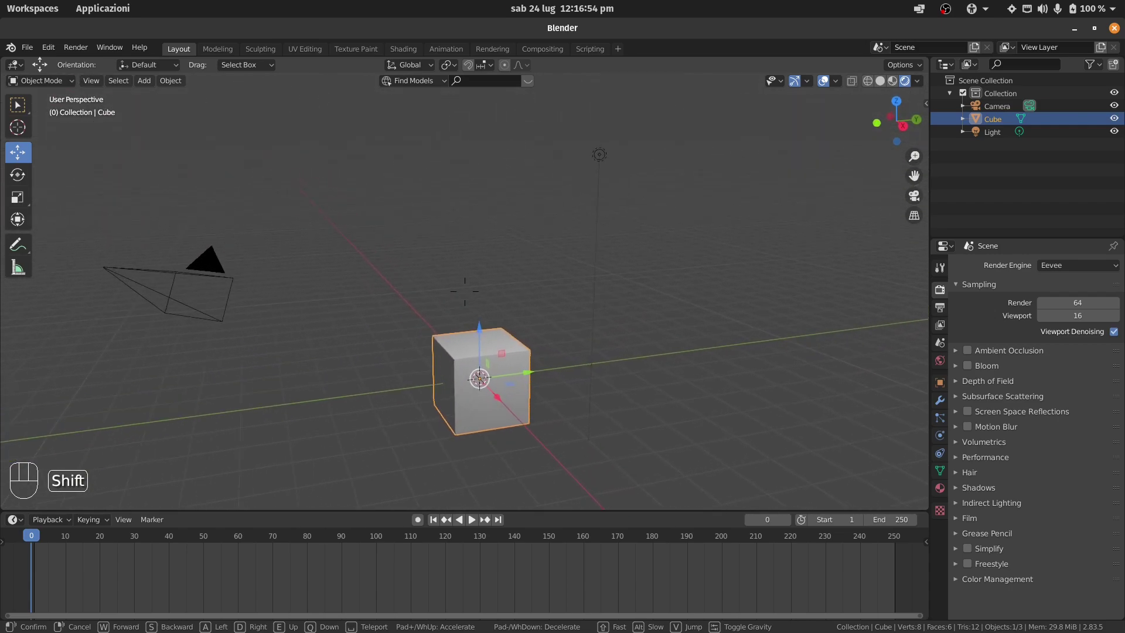
pyautogui.rightClick(562, 199)
pyautogui.press('g')
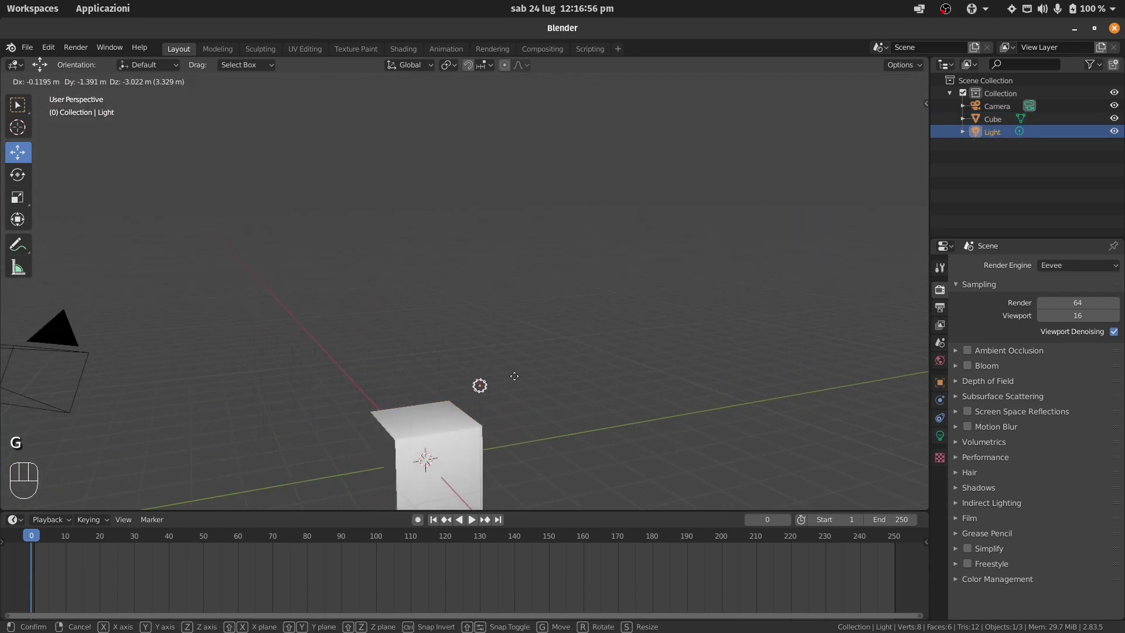
pyautogui.rightClick(287, 348)
pyautogui.press('shift+f')
pyautogui.press('g')
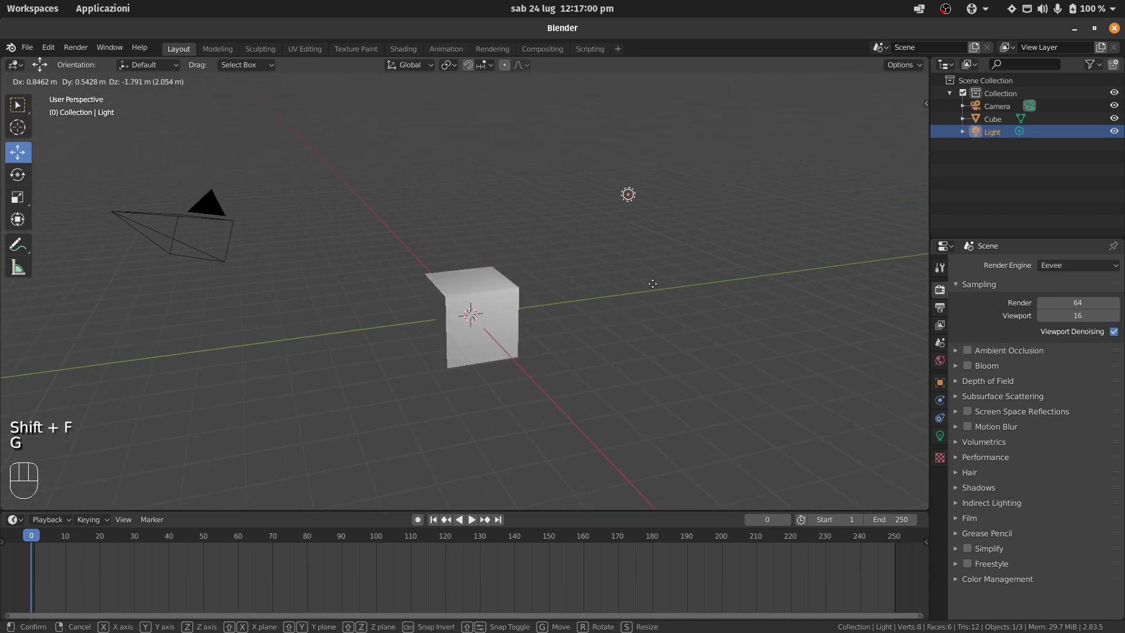
pyautogui.rightClick(345, 327)
# - Place the light high above the cube and switch the render engine to Cycles
pyautogui.click(894, 85)
pyautogui.press('g')
pyautogui.moveTo(475, 303); pyautogui.dragTo(681, 229)
pyautogui.click(908, 85)
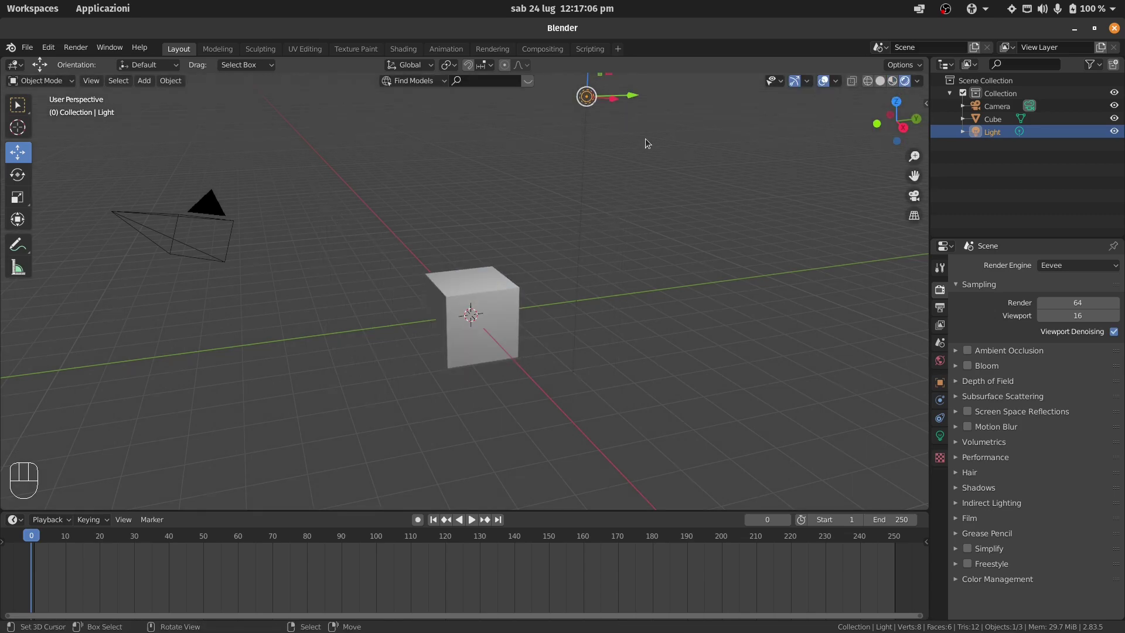
pyautogui.press('g')
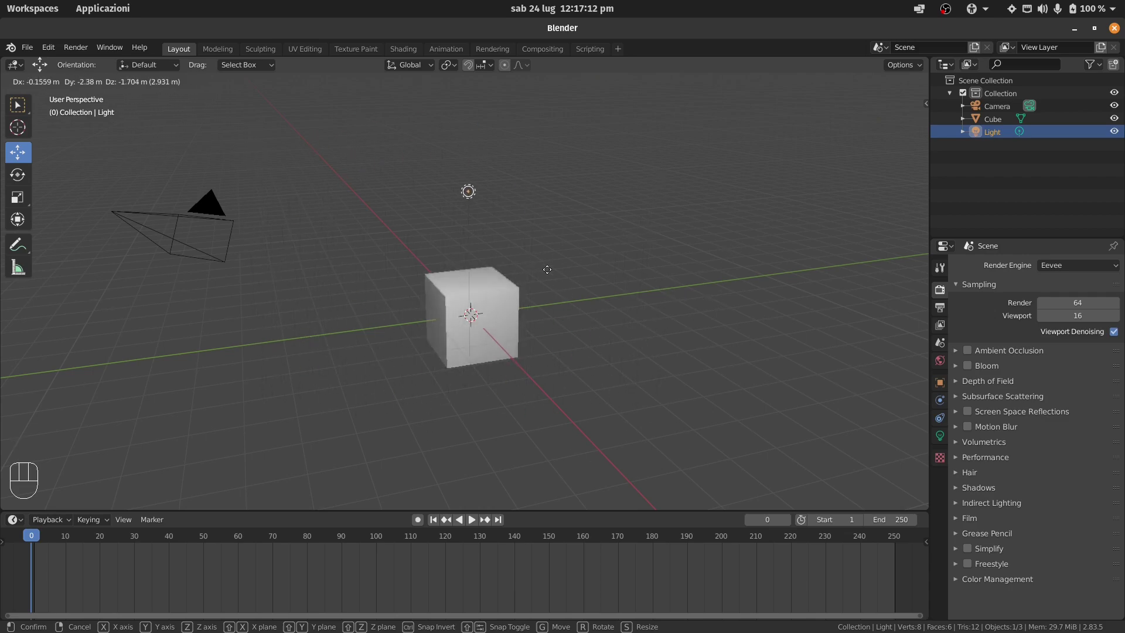
pyautogui.moveTo(457, 350); pyautogui.dragTo(491, 291)
pyautogui.press('shift+f')
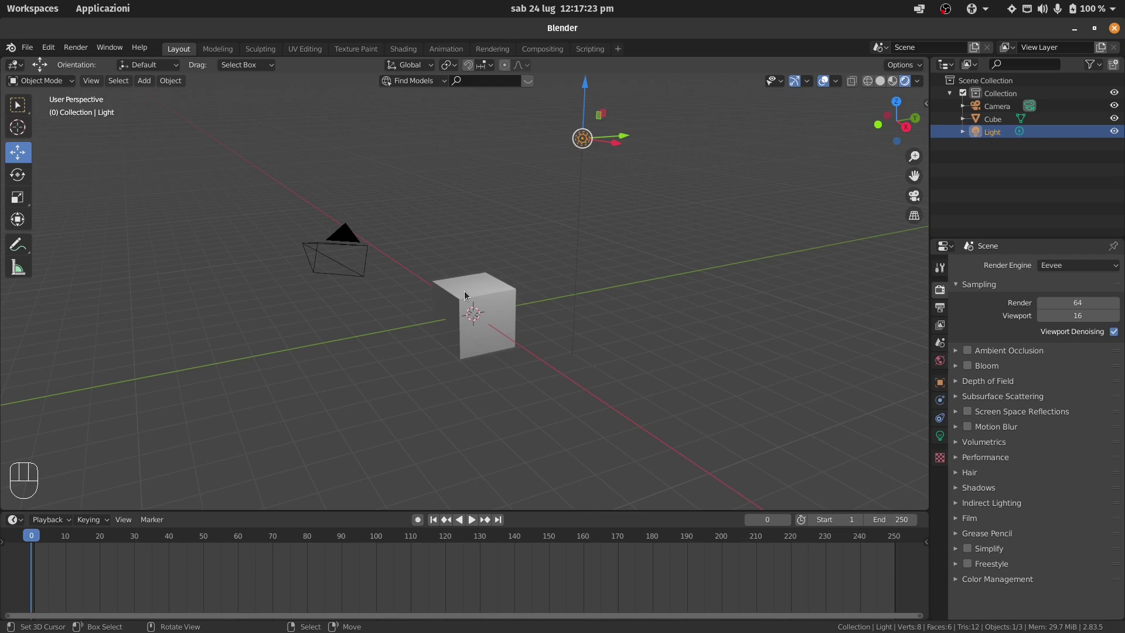
pyautogui.moveTo(1085, 272); pyautogui.dragTo(1067, 313)
# - Drag the light to a new spot near the cube with Cycles set to GPU Compute
pyautogui.press('g')
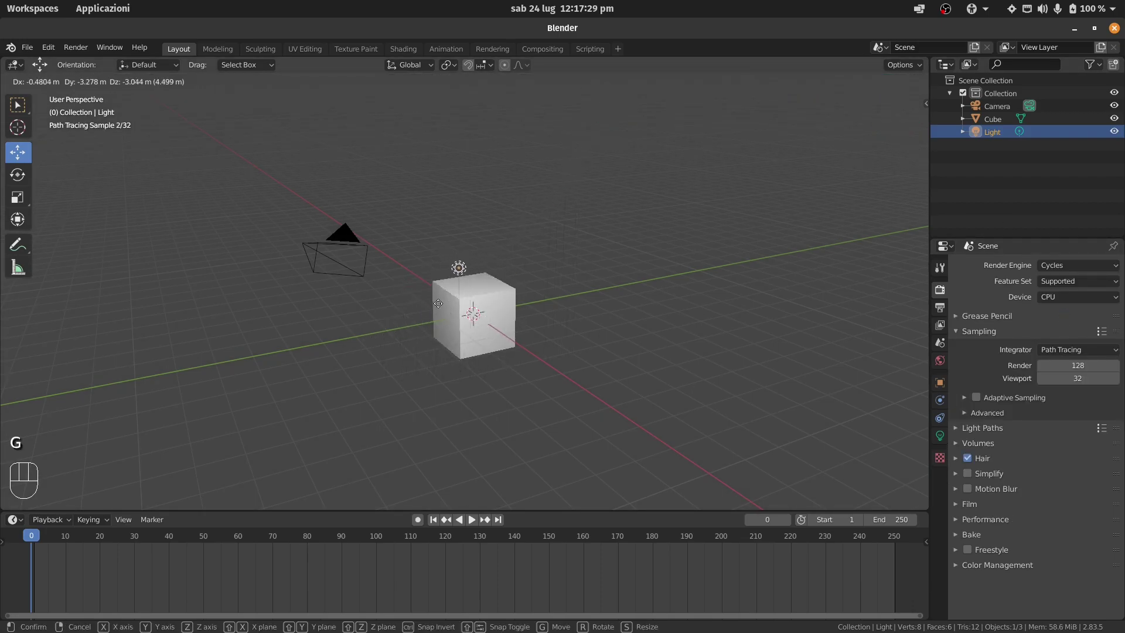
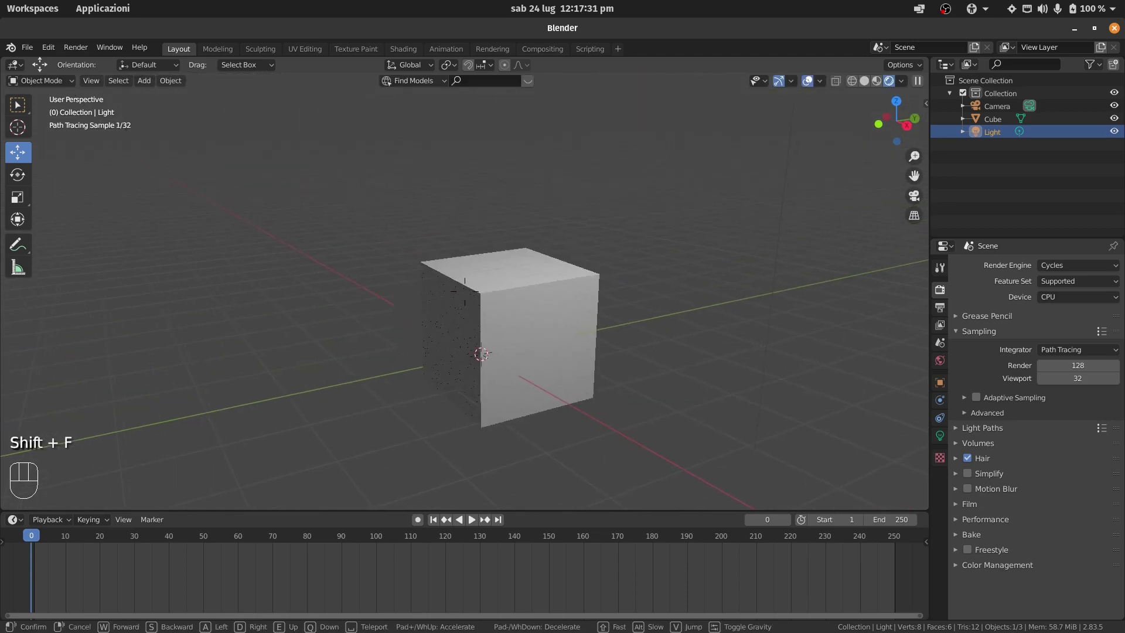
pyautogui.moveTo(1065, 301); pyautogui.dragTo(1065, 331)
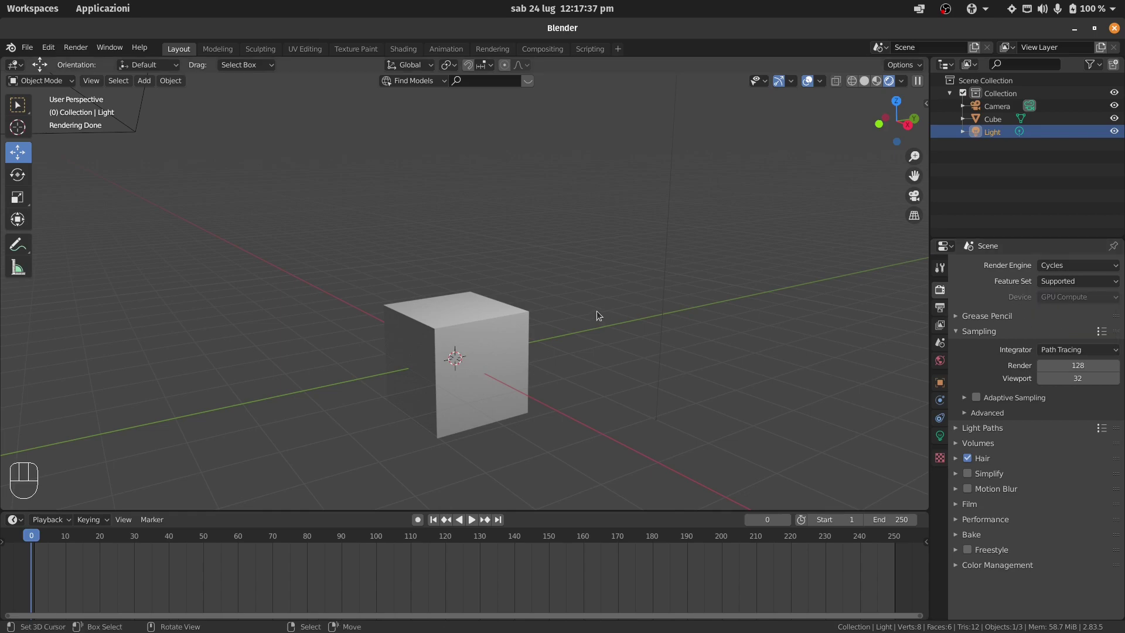
pyautogui.press('shift+f')
pyautogui.press('g')
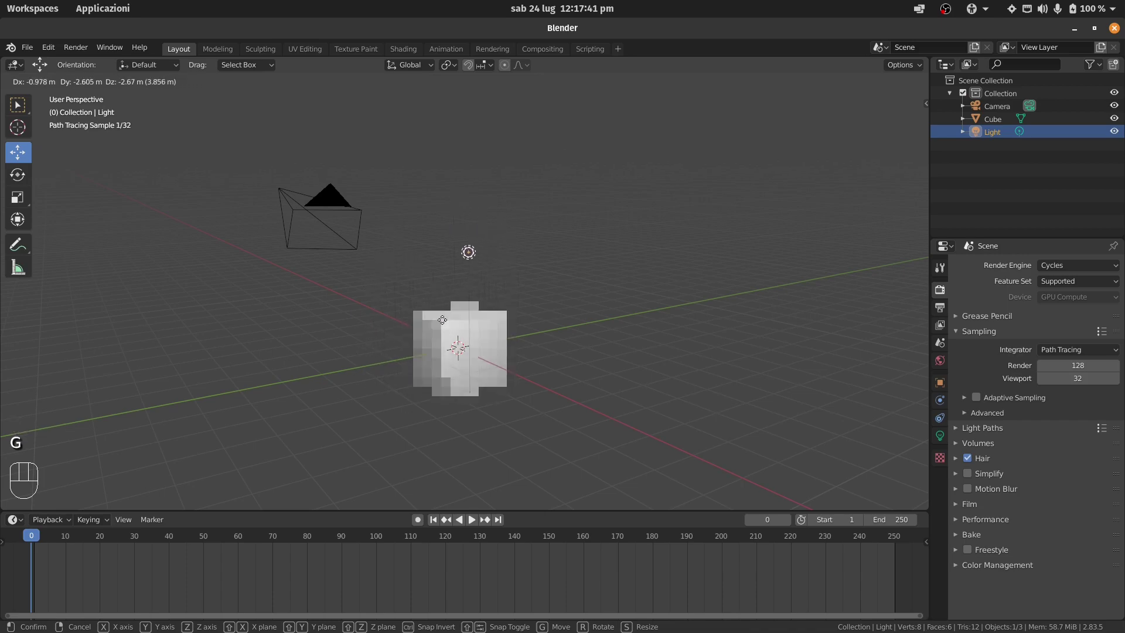
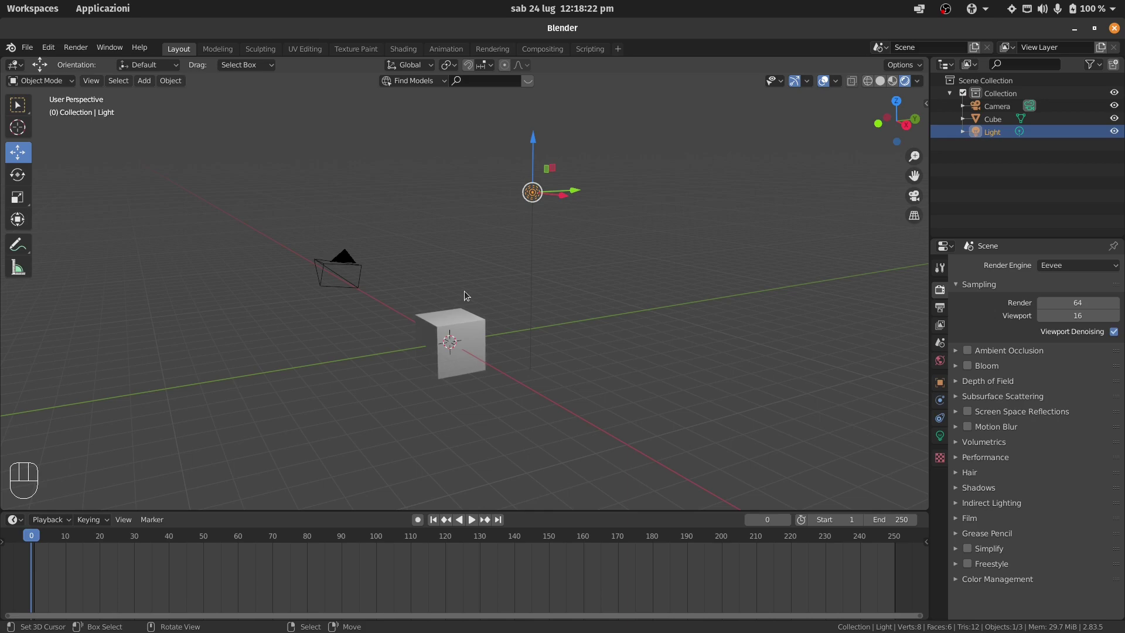
pyautogui.press('shift+f')
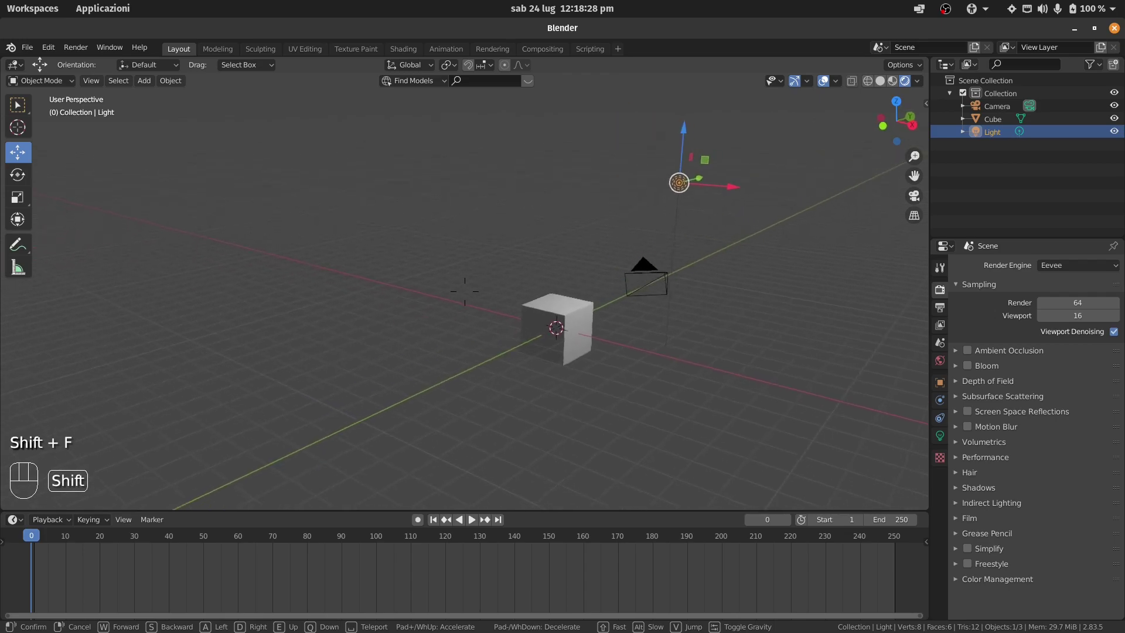